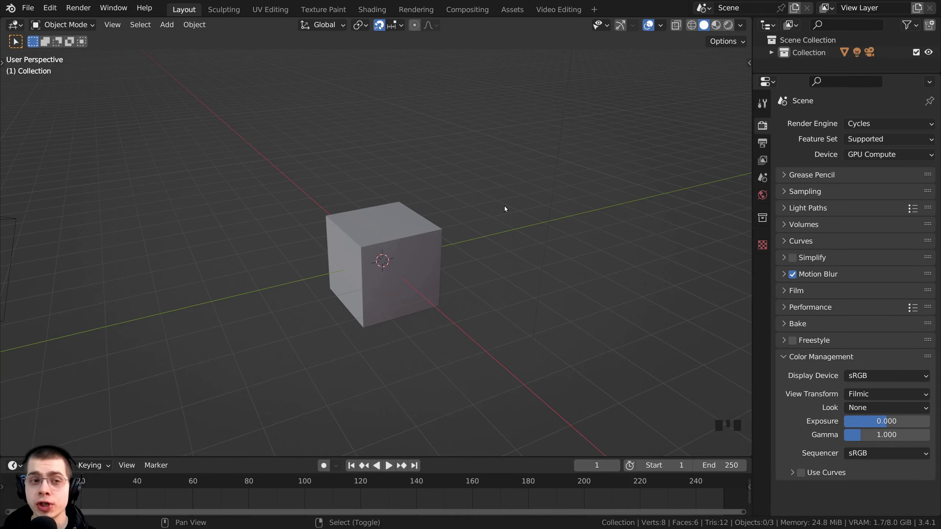
- Toggle snapping on and off a few times with Shift+Tab
{"action": "key", "text": "shift+Tab"}
{"action": "key", "text": "shift+Tab"}
{"action": "key", "text": "shift+Tab"}
{"action": "key", "text": "shift+Tab"}
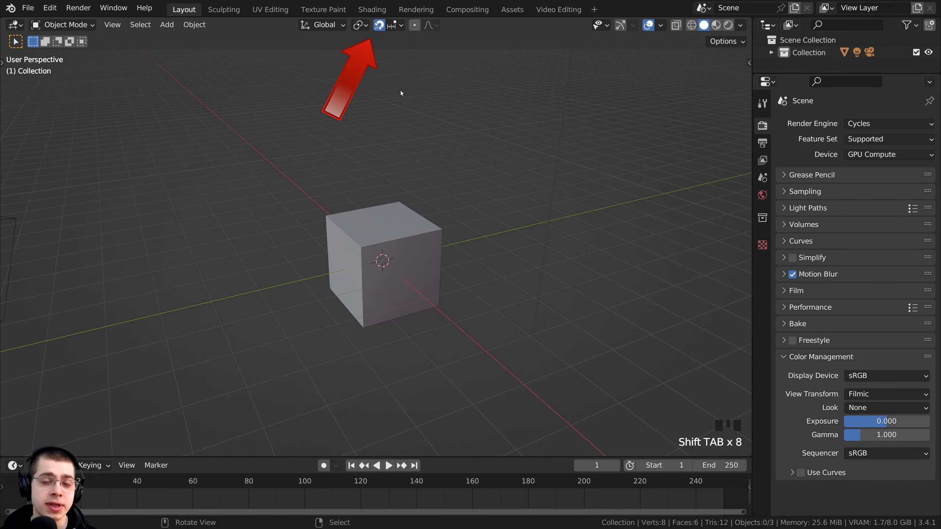
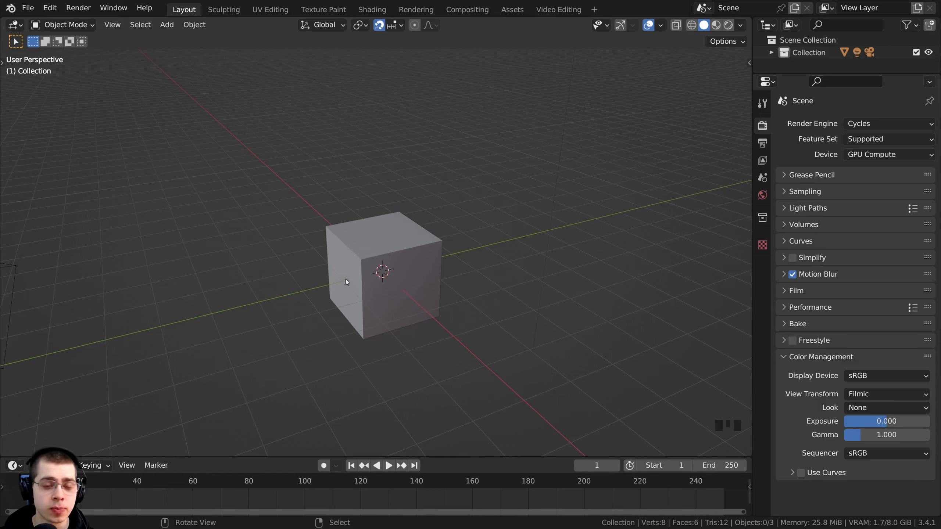
- Select the cube, switch snapping off via the magnet icon and start moving it along Y
{"action": "right_click", "coordinate": [375, 264]}
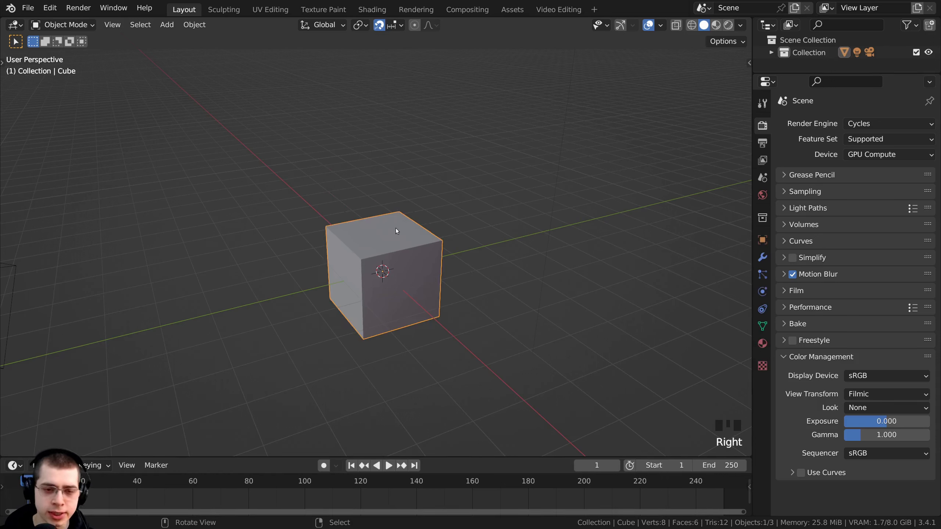
{"action": "key", "text": "g"}
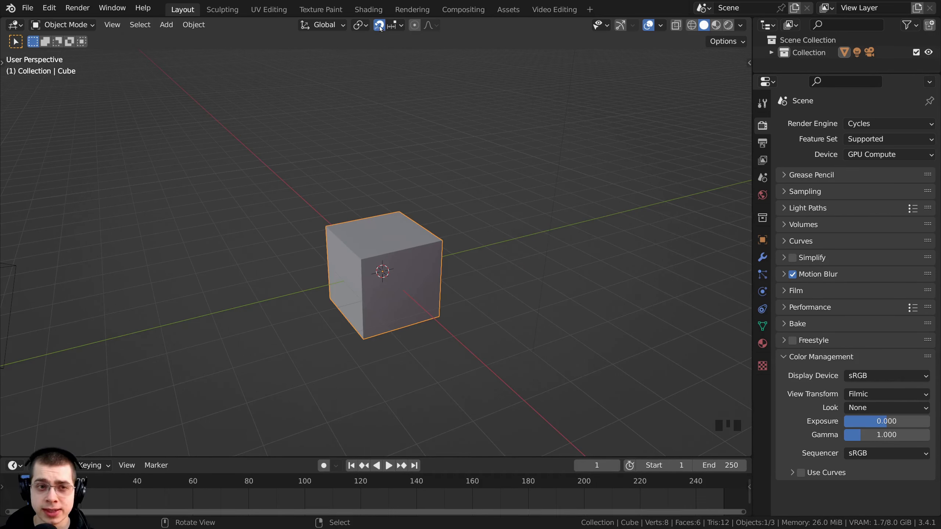
{"action": "left_click", "coordinate": [382, 29]}
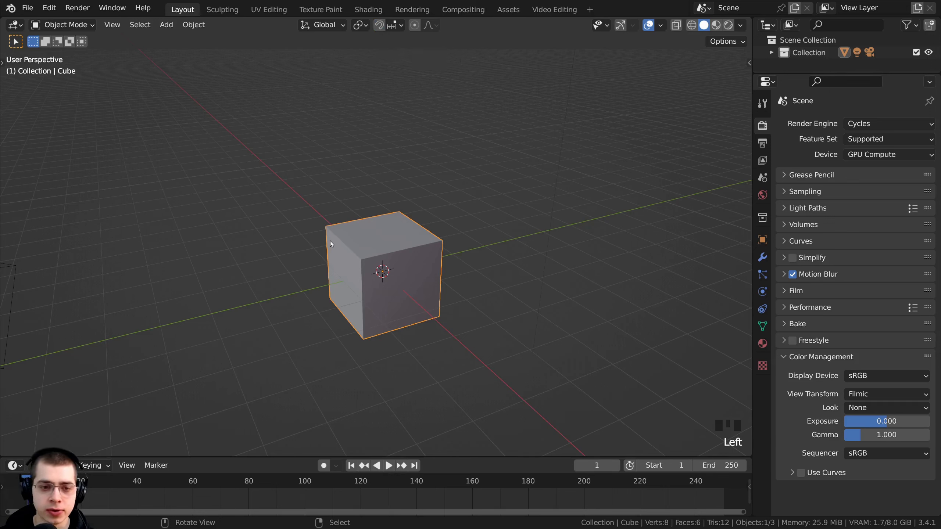
{"action": "key", "text": "g"}
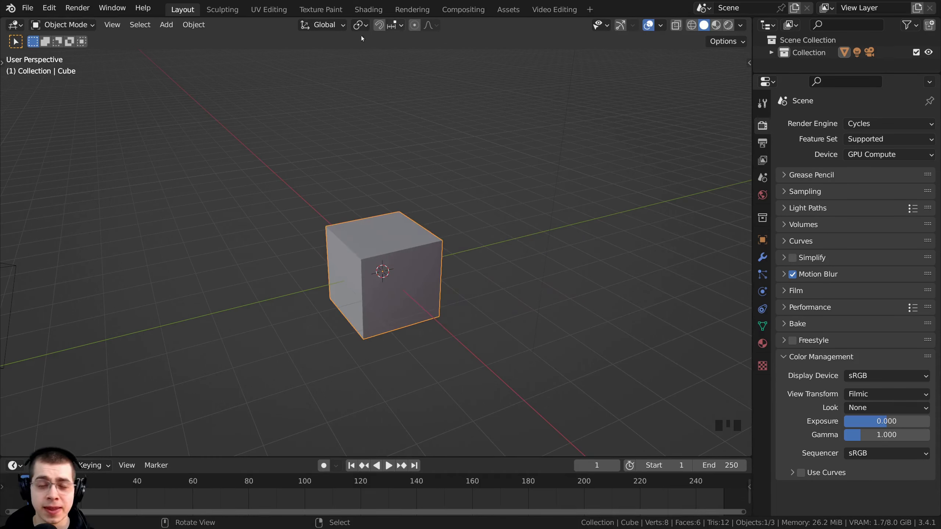
- Slide the cube freely along Y to 5 m, then undo it back to 0 m
{"action": "key", "text": "g"}
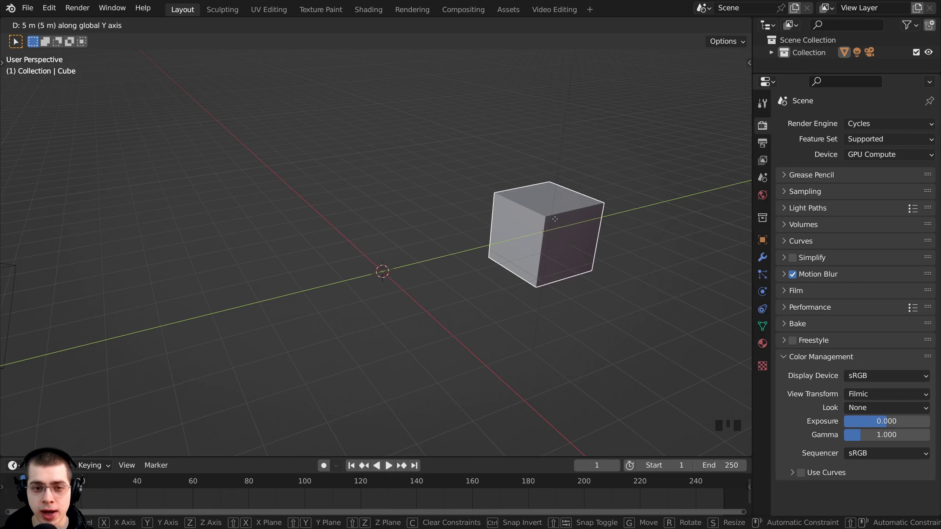
{"action": "scroll", "scroll_direction": "up", "scroll_amount": 3}
{"action": "left_click_drag", "start_coordinate": [571, 305], "coordinate": [527, 186]}
{"action": "key", "text": "ctrl+z"}
{"action": "left_click_drag", "start_coordinate": [430, 285], "coordinate": [381, 28]}
- Re-enable snapping and orbit to look down at the floating cube beside the block
{"action": "left_click", "coordinate": [381, 29]}
{"action": "middle_click", "coordinate": [433, 122]}
{"action": "scroll", "scroll_direction": "up", "scroll_amount": 3}
{"action": "left_click_drag", "start_coordinate": [420, 112], "coordinate": [545, 178]}
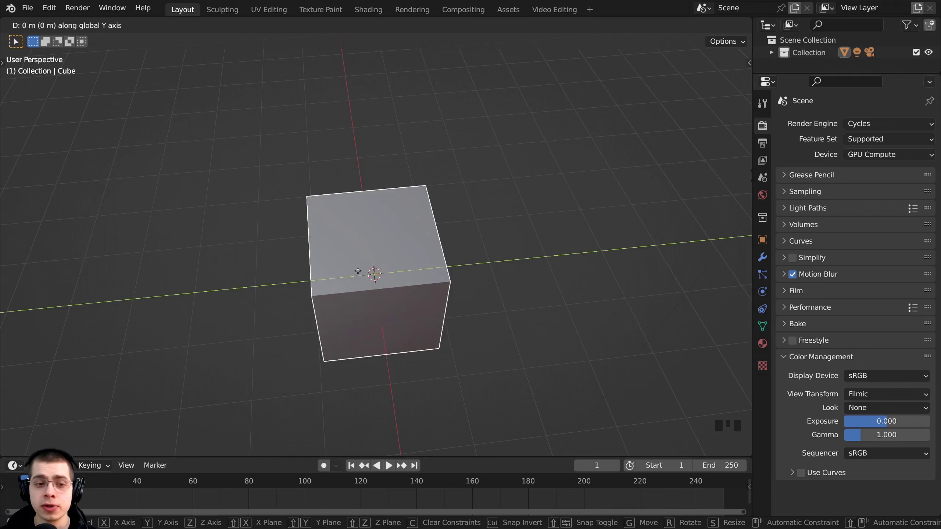
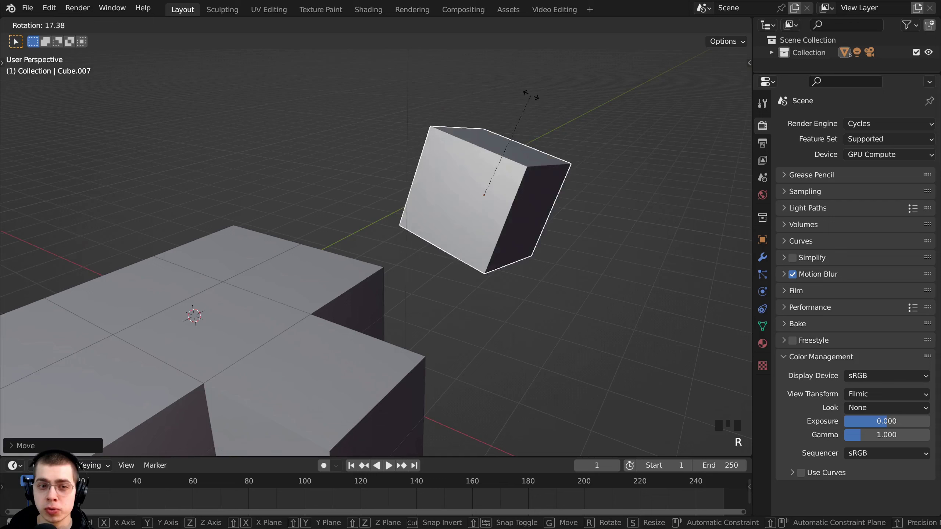
- Enable snapping's Affect Rotate and Scale, scaling the cube to 1.2 and rotating it 40° about Z
{"action": "key", "text": "s"}
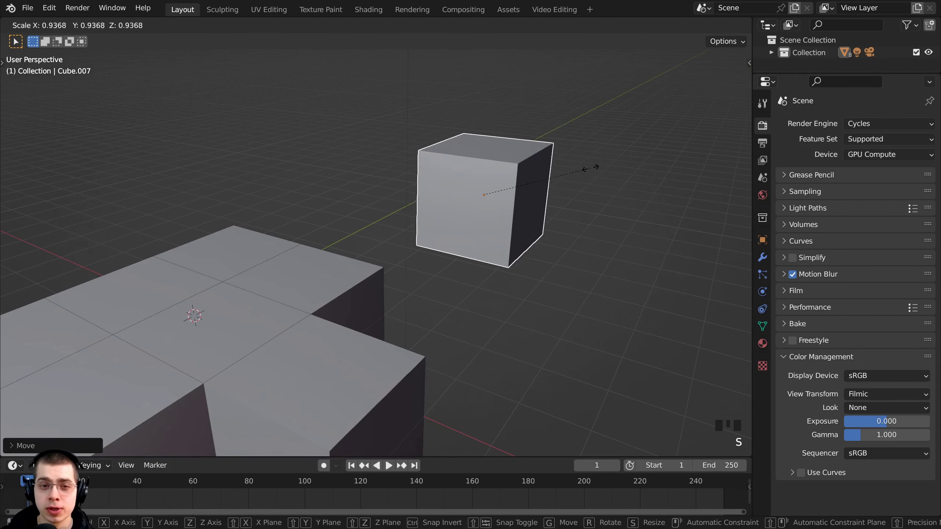
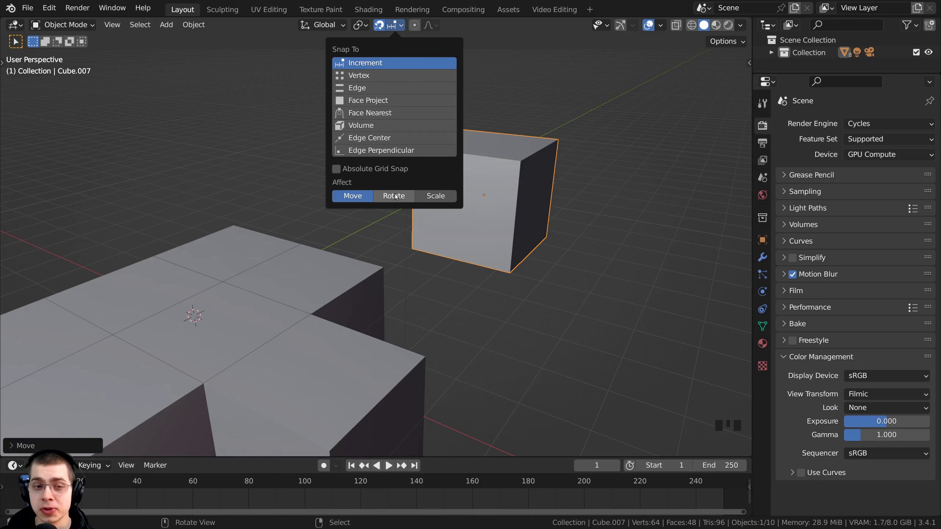
{"action": "left_click_drag", "start_coordinate": [587, 216], "coordinate": [576, 205]}
{"action": "scroll", "scroll_direction": "down", "scroll_amount": 3}
{"action": "key", "text": "s"}
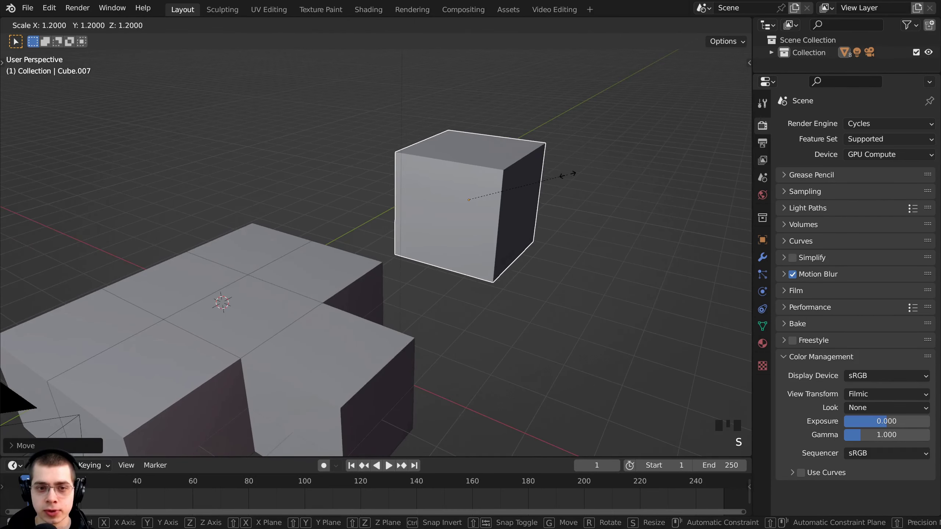
{"action": "key", "text": "r"}
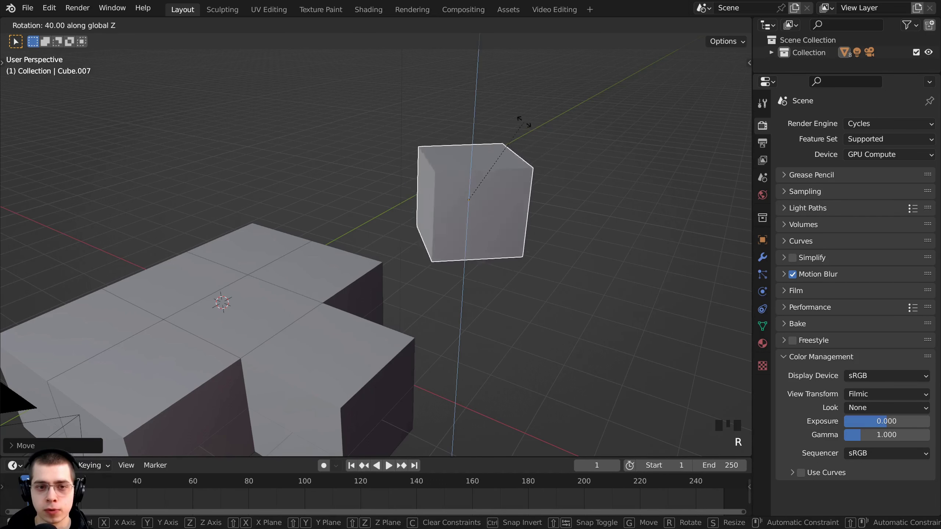
{"action": "left_click_drag", "start_coordinate": [398, 64], "coordinate": [421, 197]}
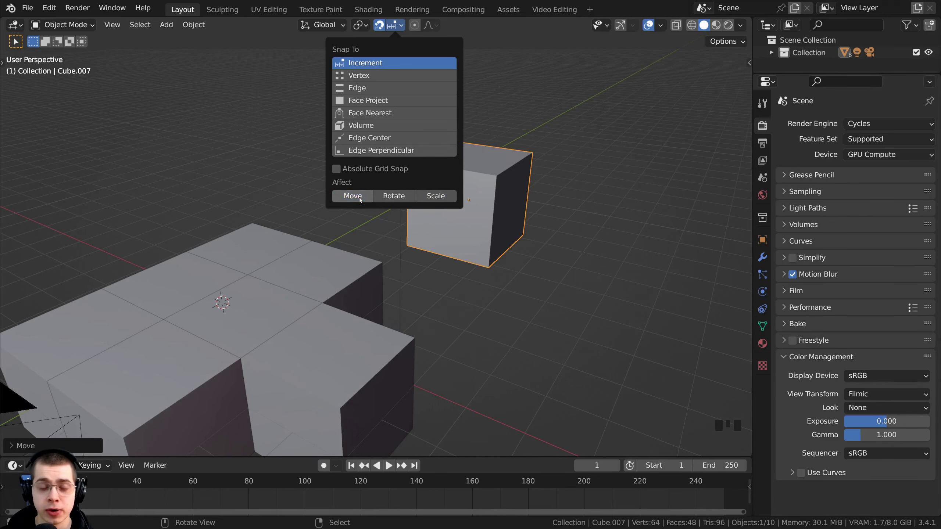
- Move a cube from the block 2 m out along the X axis in snapped steps
{"action": "left_click_drag", "start_coordinate": [396, 206], "coordinate": [466, 125]}
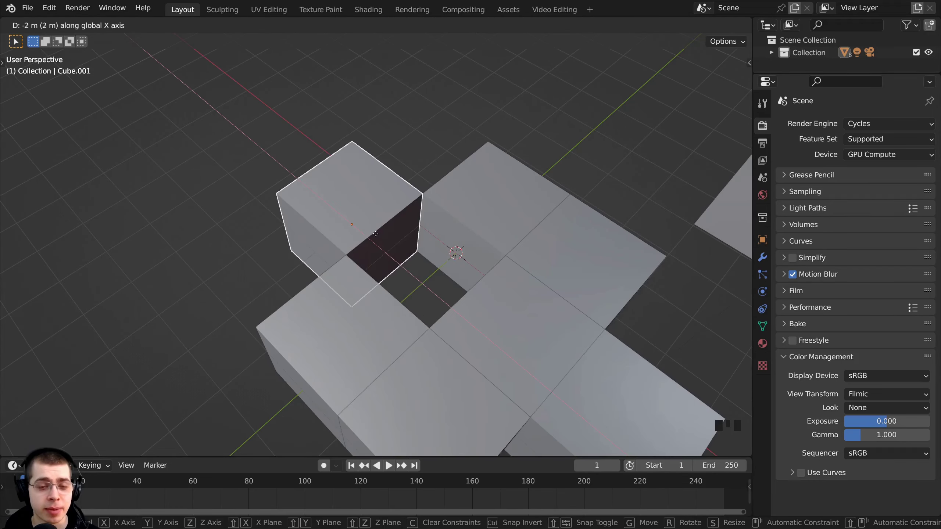
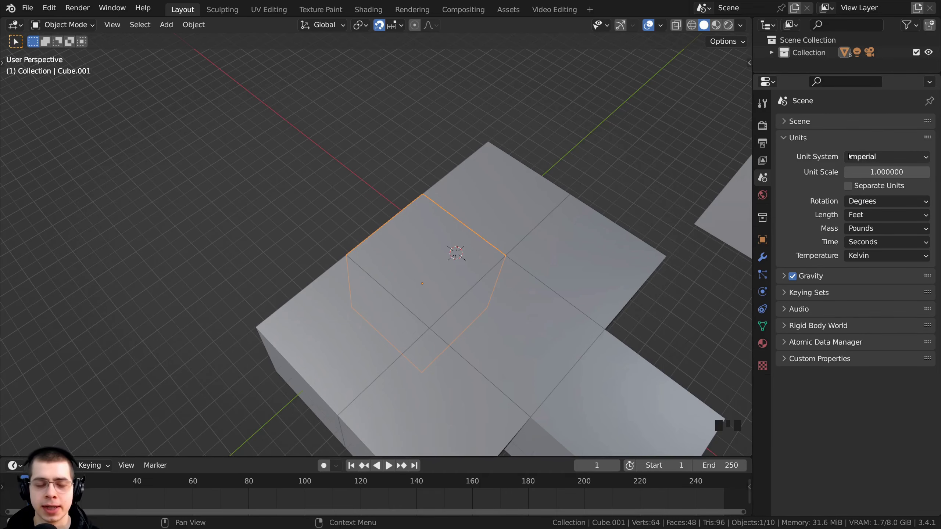
- Move the cube freely in feet, then with Metric unit scale 1.0 move it 1 m along X
{"action": "middle_click", "coordinate": [470, 268]}
{"action": "left_click_drag", "start_coordinate": [859, 187], "coordinate": [857, 163]}
{"action": "left_click_drag", "start_coordinate": [865, 160], "coordinate": [461, 238]}
{"action": "key", "text": "g"}
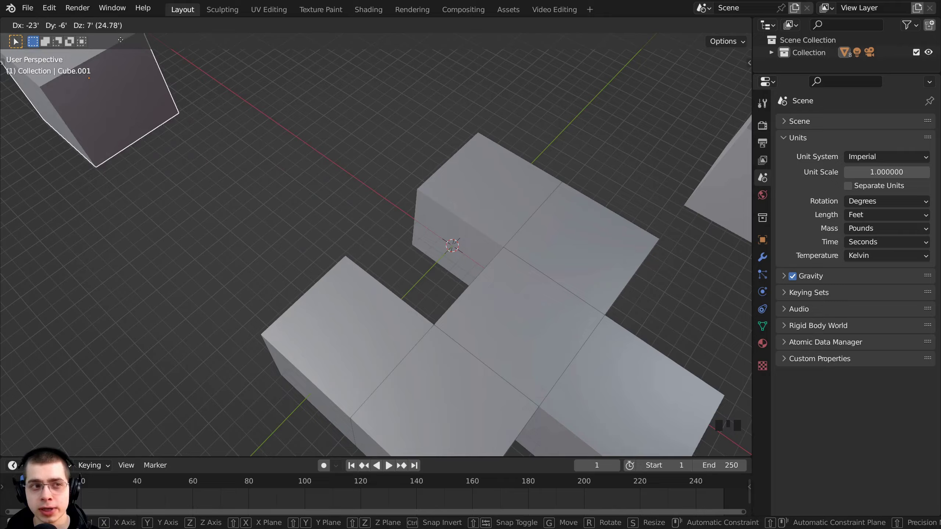
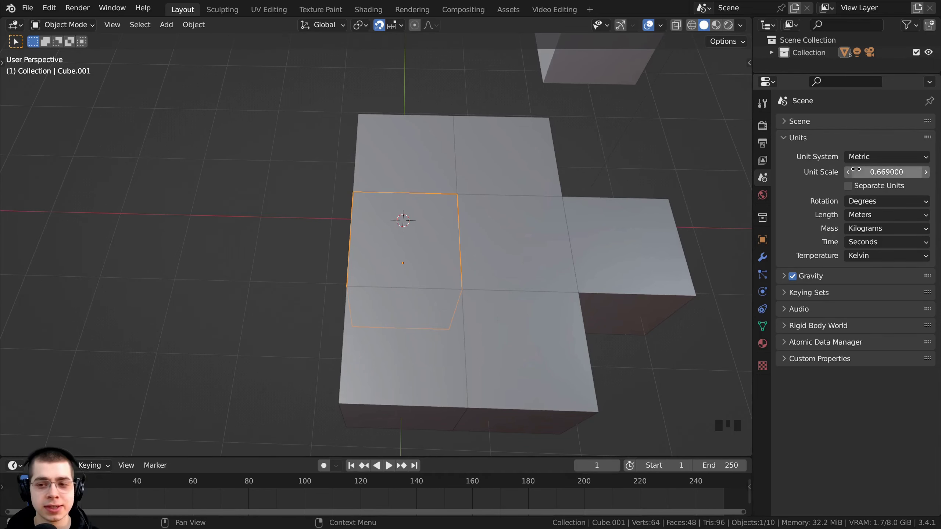
{"action": "key", "text": "g"}
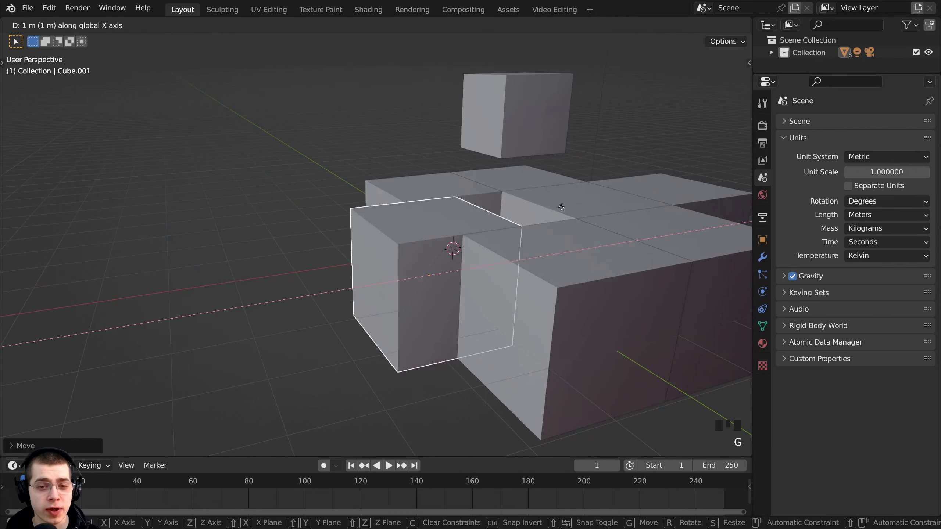
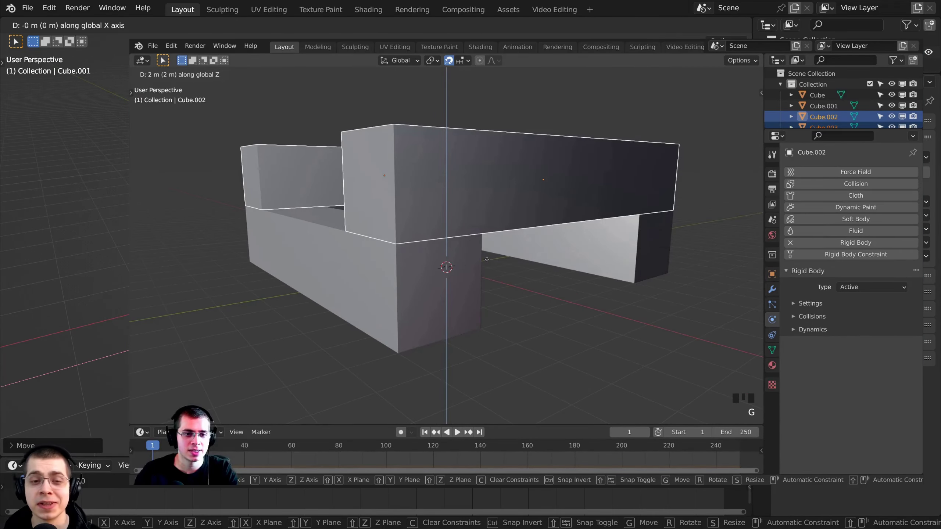
- Duplicate the snapped beam grid 5 m along Y with Shift+D to build the tower structure
{"action": "key", "text": "shift+d"}
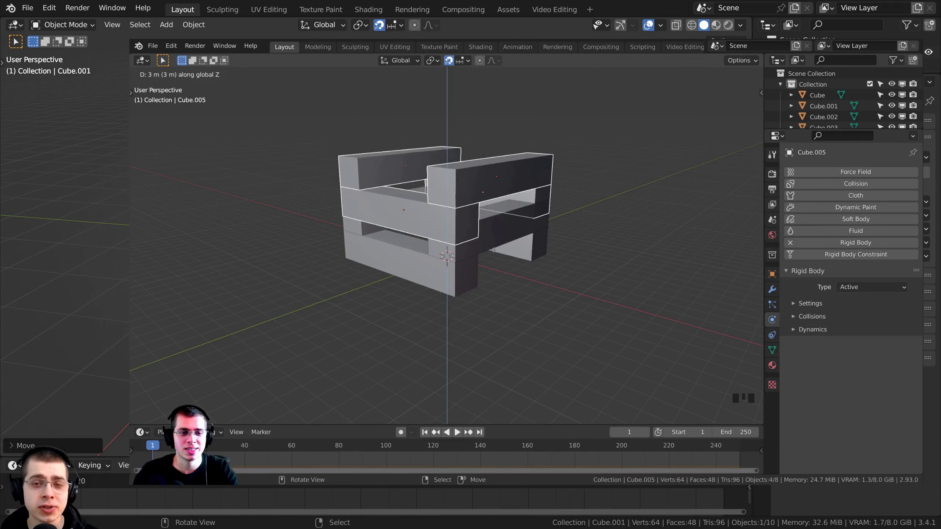
{"action": "key", "text": "a"}
{"action": "key", "text": "shift+d"}
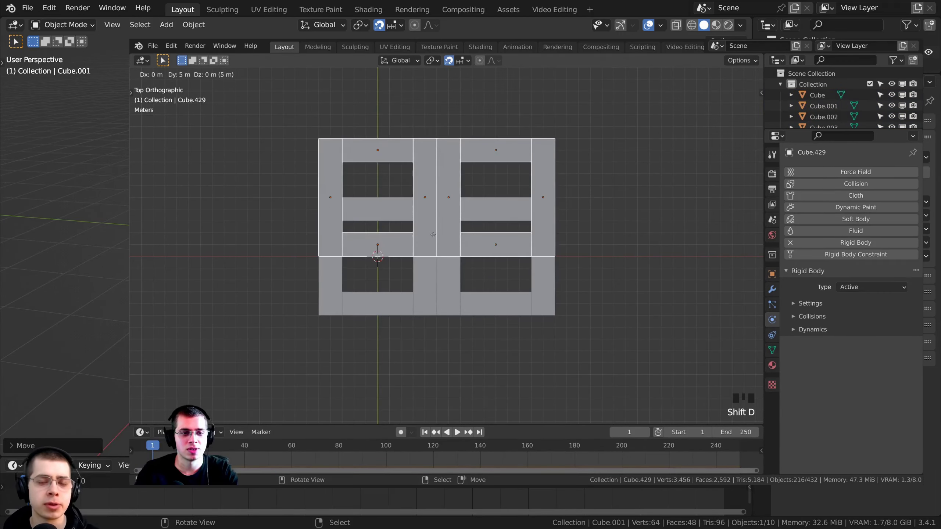
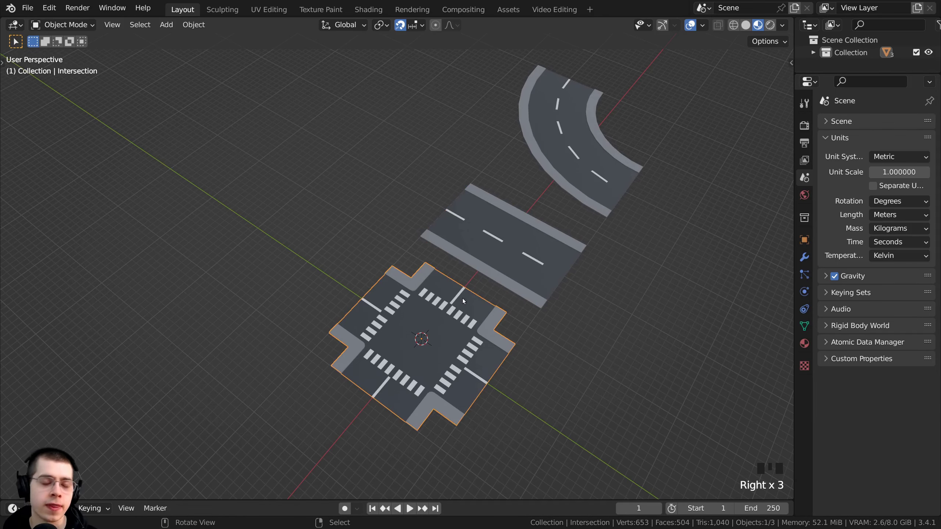
{"action": "left_click_drag", "start_coordinate": [441, 306], "coordinate": [428, 278]}
{"action": "scroll", "scroll_direction": "up", "scroll_amount": 3}
{"action": "scroll", "scroll_direction": "down", "scroll_amount": 3}
{"action": "left_click", "coordinate": [588, 223]}
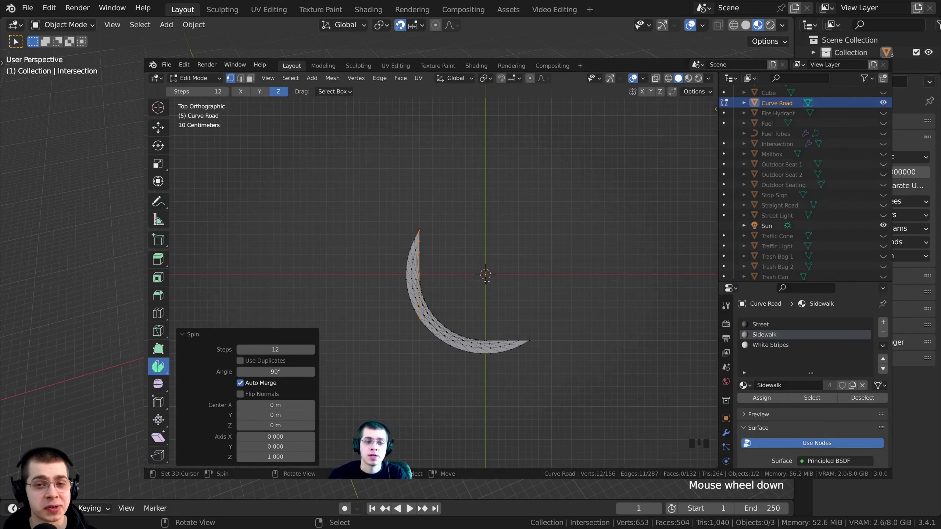
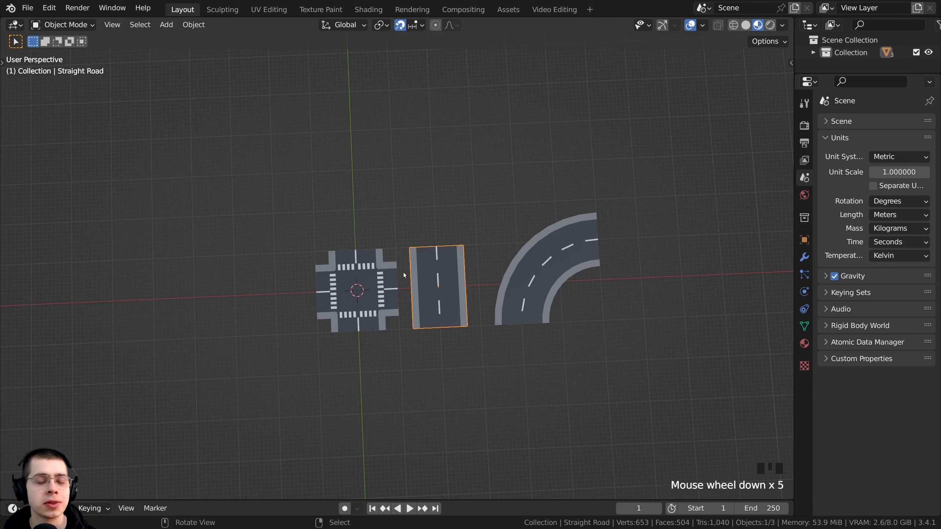
- Enable snapping and look straight down at the road pieces from numpad 7 top view
{"action": "left_click_drag", "start_coordinate": [414, 289], "coordinate": [401, 27]}
{"action": "left_click", "coordinate": [401, 27]}
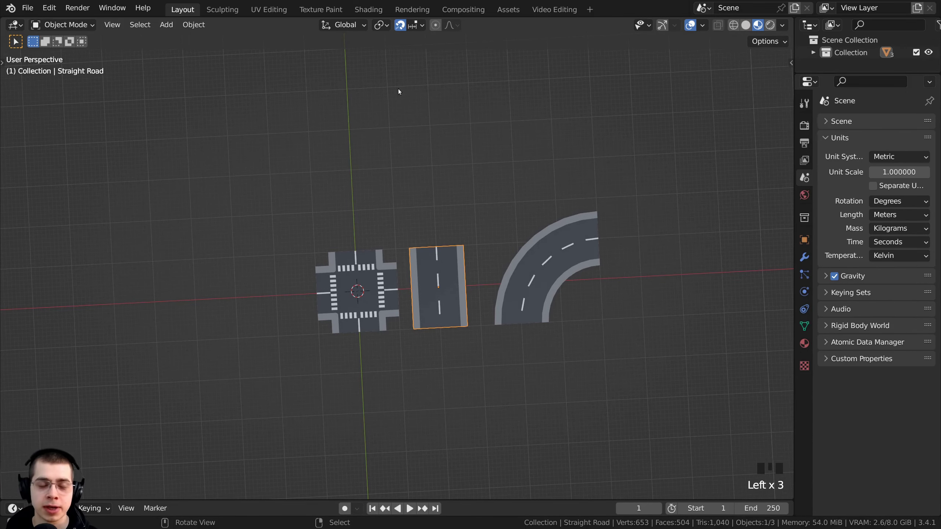
{"action": "left_click_drag", "start_coordinate": [410, 132], "coordinate": [390, 130]}
{"action": "key", "text": "KP_7"}
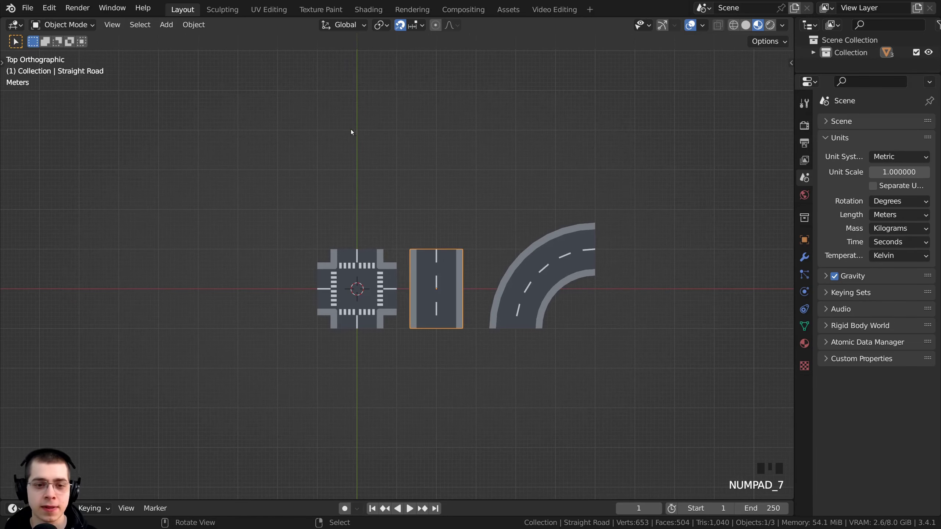
{"action": "scroll", "scroll_direction": "up", "scroll_amount": 3}
- Snap the straight road after the intersection and the curved road onto its end
{"action": "key", "text": "g"}
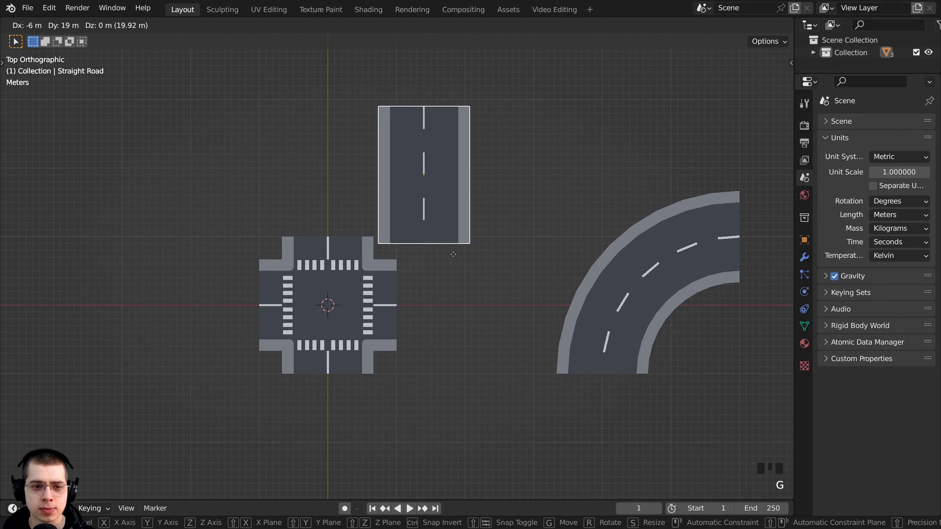
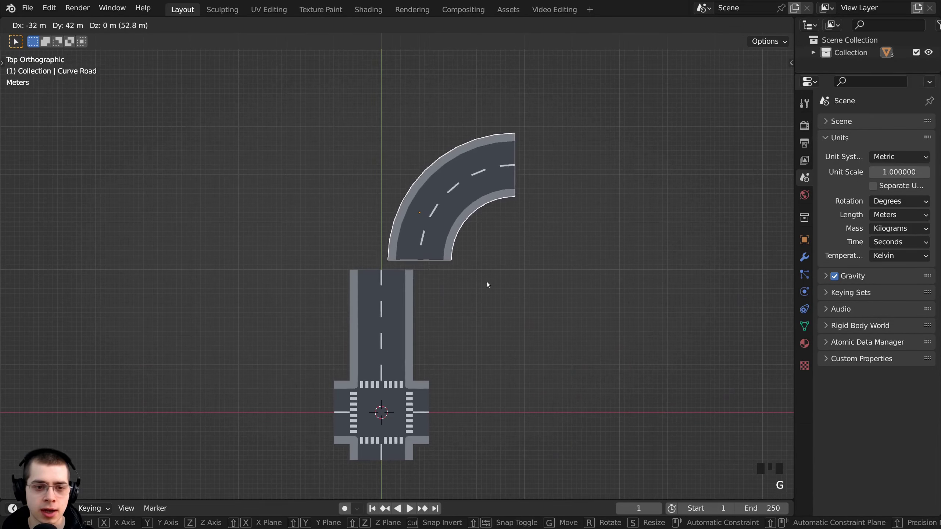
{"action": "scroll", "scroll_direction": "up", "scroll_amount": 3}
{"action": "key", "text": "g"}
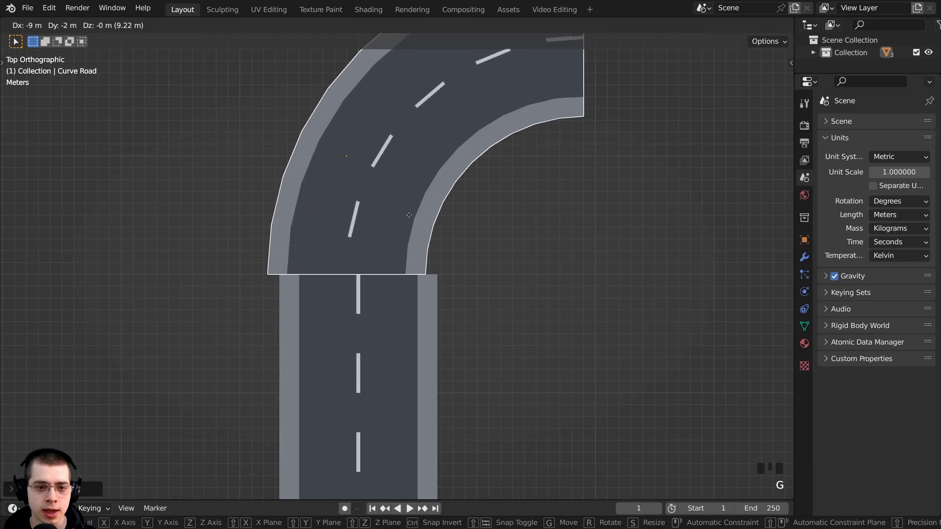
{"action": "scroll", "scroll_direction": "down", "scroll_amount": 3}
{"action": "left_click_drag", "start_coordinate": [423, 326], "coordinate": [482, 271]}
{"action": "scroll", "scroll_direction": "up", "scroll_amount": 3}
{"action": "left_click_drag", "start_coordinate": [427, 269], "coordinate": [415, 264]}
- Duplicate the straight road piece and place the copy beside the curve's end
{"action": "key", "text": "a"}
{"action": "middle_click", "coordinate": [463, 266]}
{"action": "right_click", "coordinate": [431, 279]}
{"action": "left_click_drag", "start_coordinate": [379, 300], "coordinate": [372, 327]}
{"action": "key", "text": "KP_7"}
{"action": "key", "text": "shift+d"}
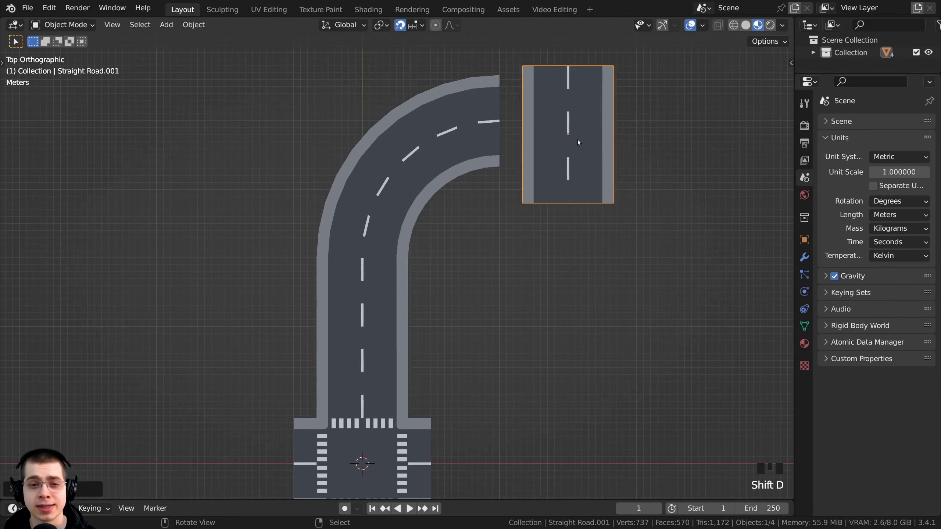
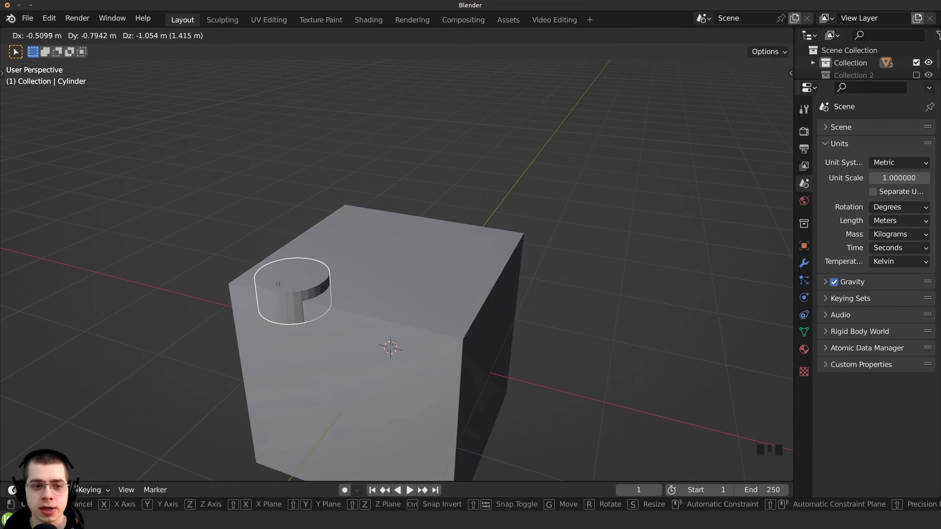
- Make trial moves of the cylinder across the cube in the new cube-and-cylinder scene
{"action": "key", "text": "g"}
{"action": "key", "text": "g"}
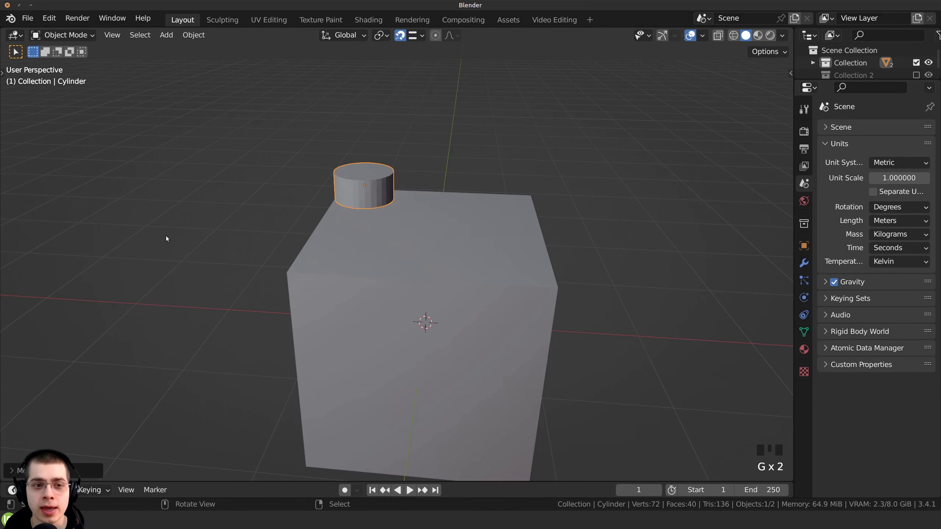
{"action": "key", "text": "g"}
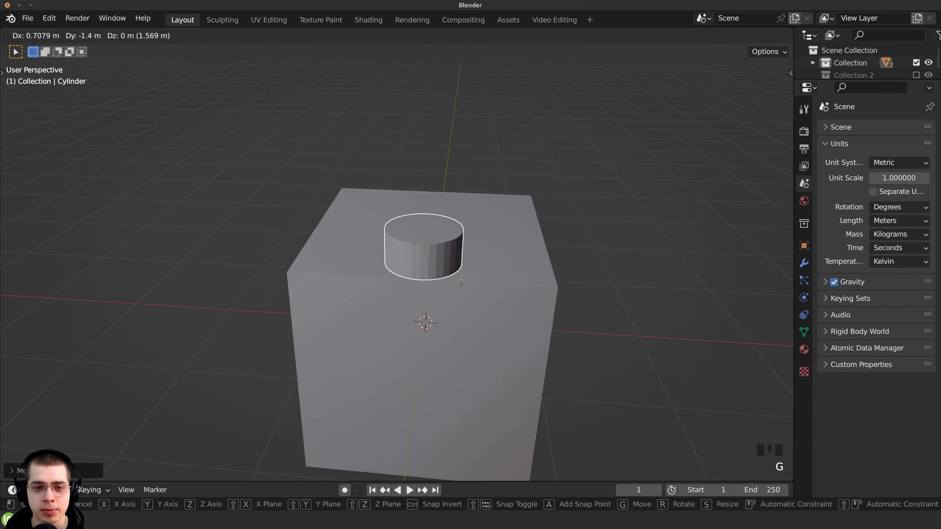
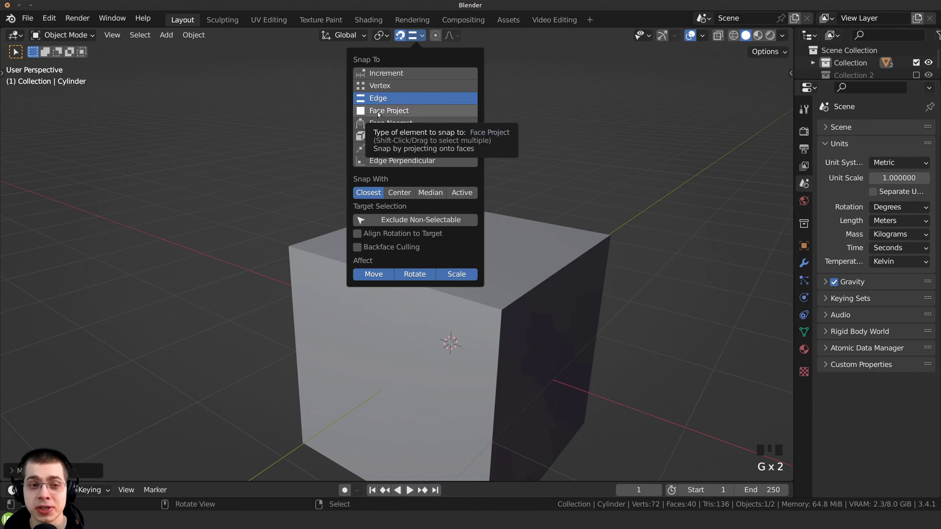
- Set snapping to Face Project and stand the cylinder upright on the cube's top face
{"action": "left_click_drag", "start_coordinate": [445, 275], "coordinate": [405, 305]}
{"action": "key", "text": "g"}
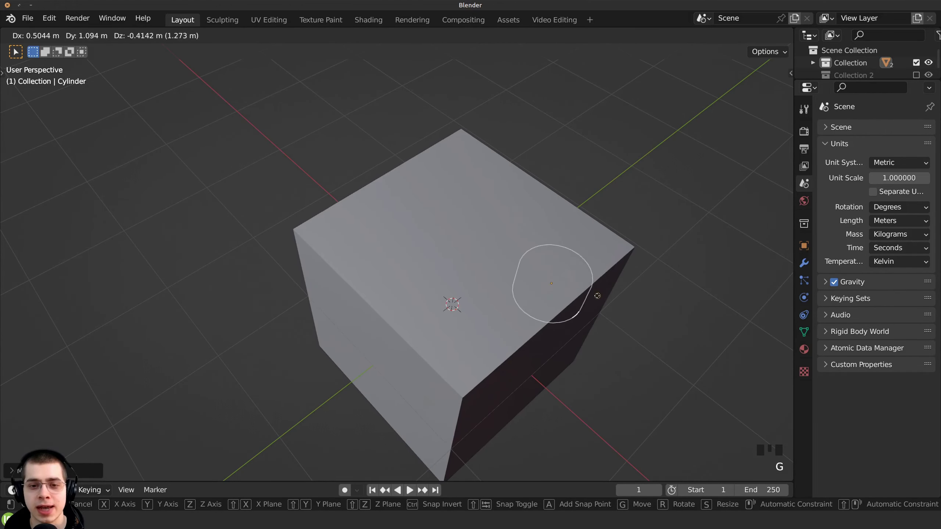
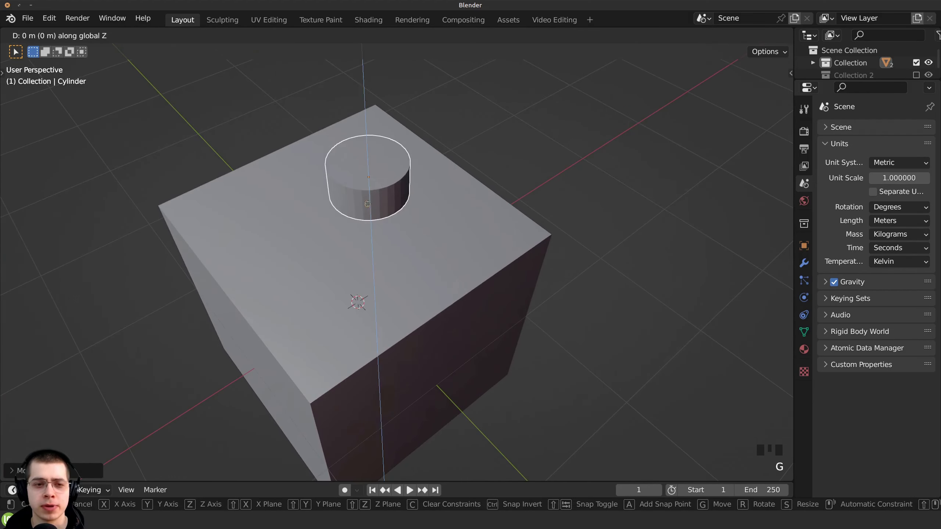
{"action": "scroll", "scroll_direction": "up", "scroll_amount": 3}
{"action": "middle_click", "coordinate": [377, 209]}
- With Snap With set to Center, move the shrunken cylinder and duplicate copies along the cube's top edge
{"action": "key", "text": "g"}
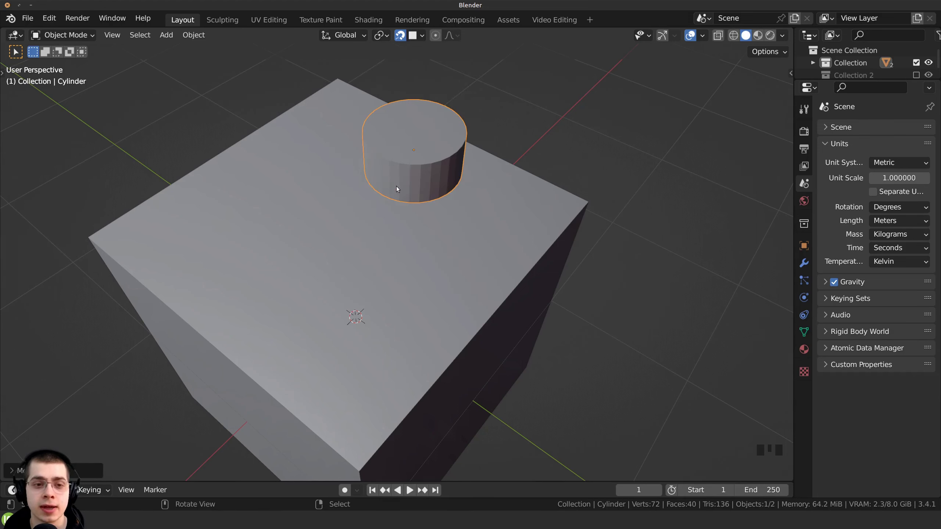
{"action": "key", "text": "g"}
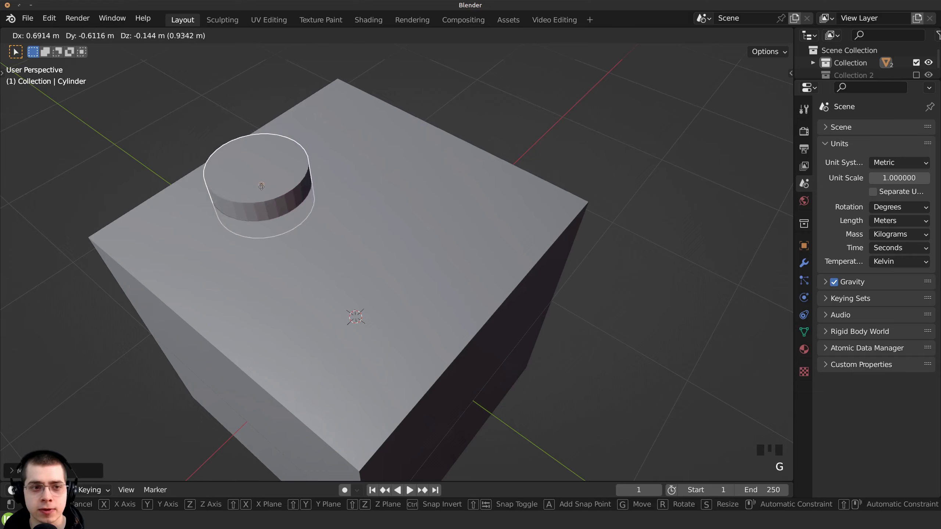
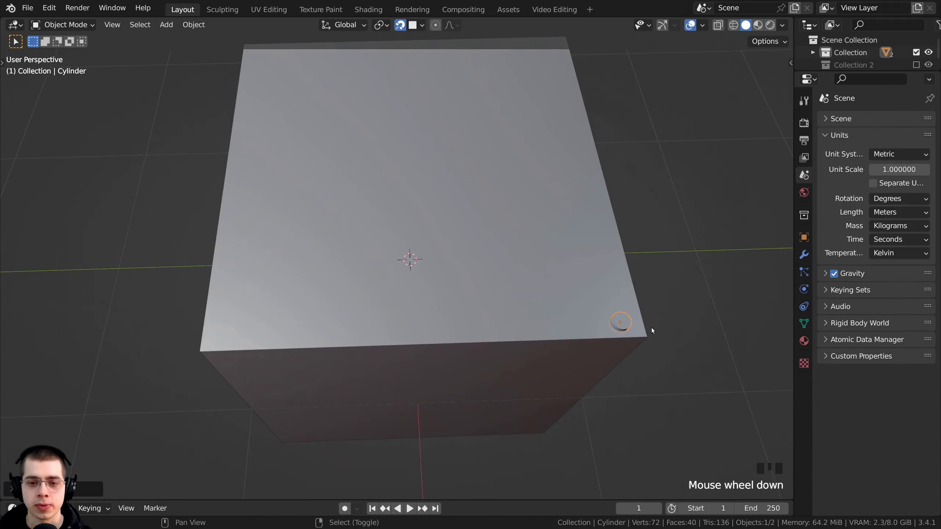
{"action": "key", "text": "shift+d"}
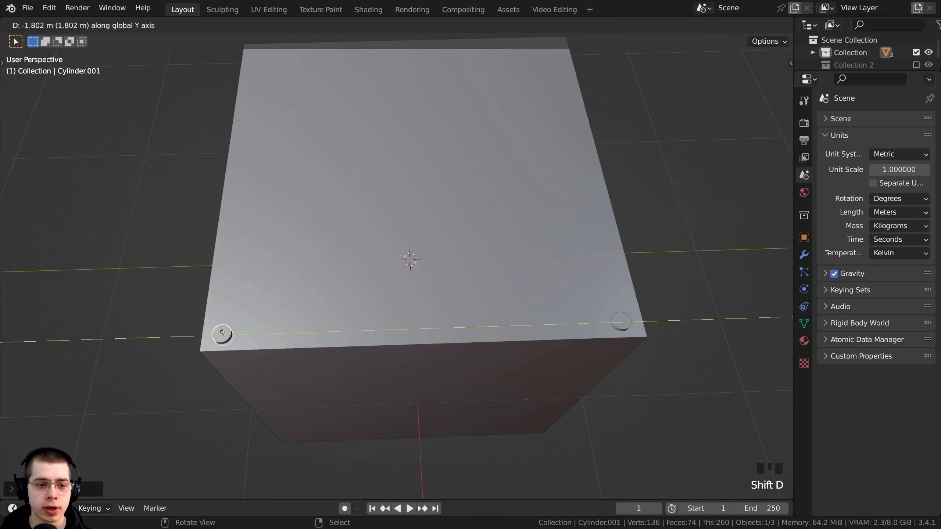
{"action": "key", "text": "shift+d"}
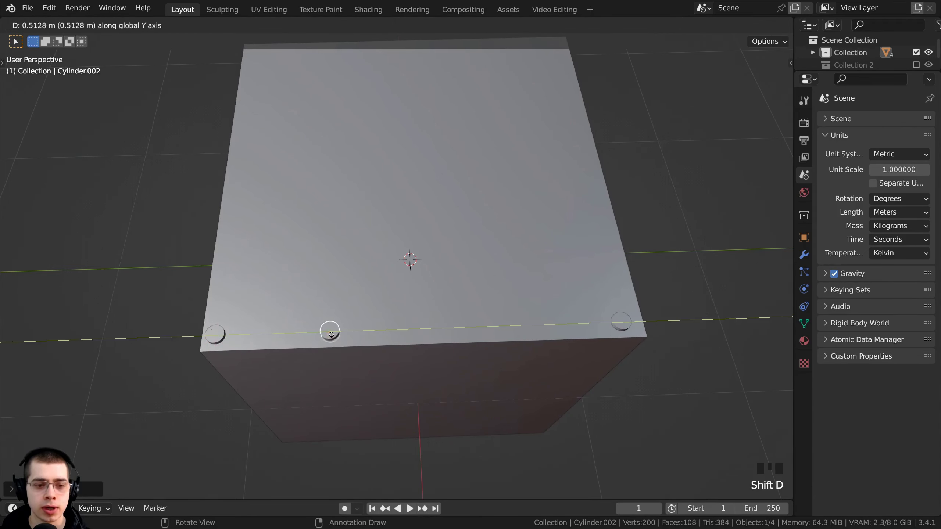
{"action": "key", "text": "shift+d"}
{"action": "key", "text": "a"}
- Orbit the view to see the row of small cylinders along the edge
{"action": "scroll", "scroll_direction": "down", "scroll_amount": 3}
{"action": "left_click_drag", "start_coordinate": [452, 335], "coordinate": [434, 99]}
{"action": "scroll", "scroll_direction": "up", "scroll_amount": 3}
- Move the small cylinder and bring the view in closer over the block
{"action": "key", "text": "g"}
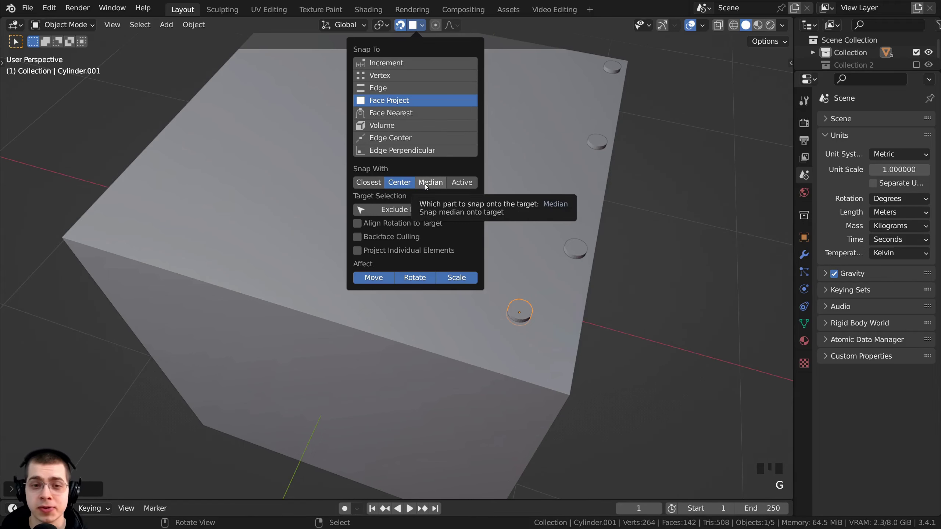
{"action": "left_click_drag", "start_coordinate": [569, 263], "coordinate": [523, 205]}
{"action": "scroll", "scroll_direction": "up", "scroll_amount": 3}
{"action": "middle_click", "coordinate": [552, 209]}
- In Edit Mode, move the small cylinder's geometry on the face, then leave Edit Mode
{"action": "key", "text": "Tab"}
{"action": "key", "text": "g"}
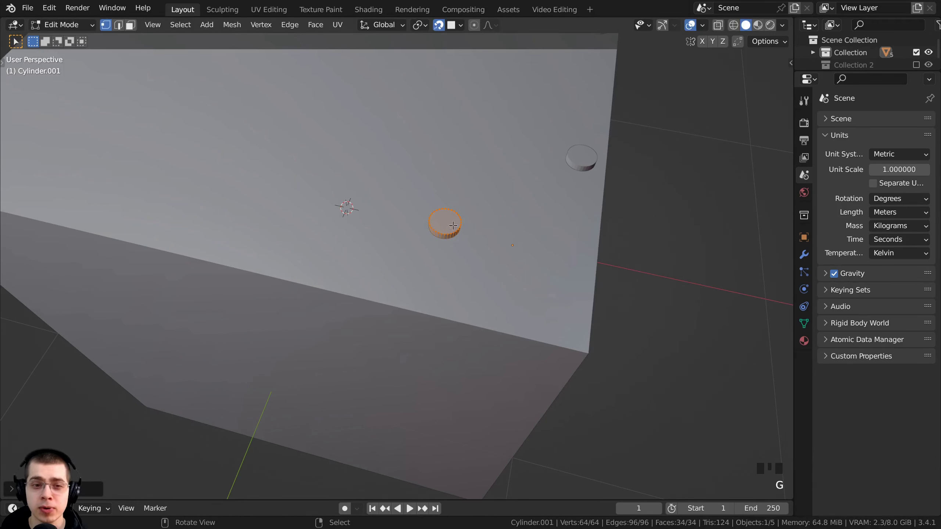
{"action": "key", "text": "g"}
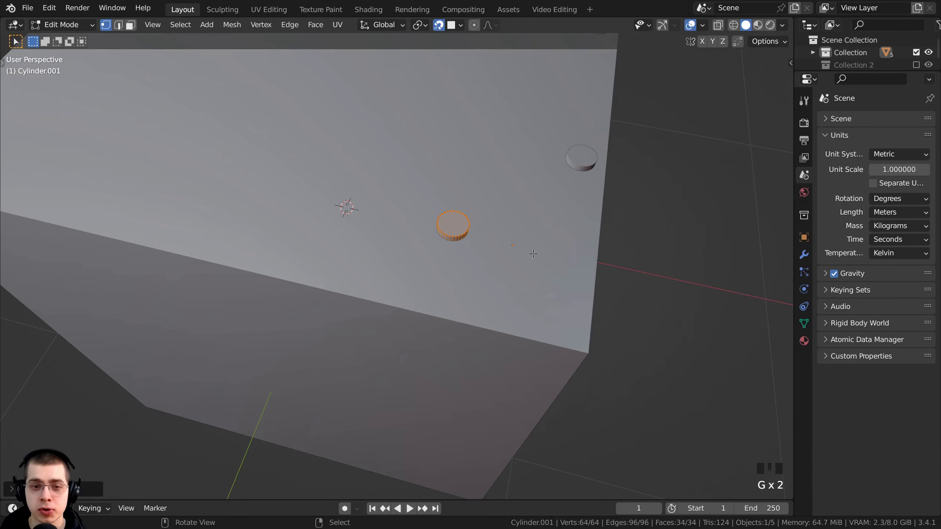
{"action": "middle_click", "coordinate": [498, 249]}
{"action": "key", "text": "Tab"}
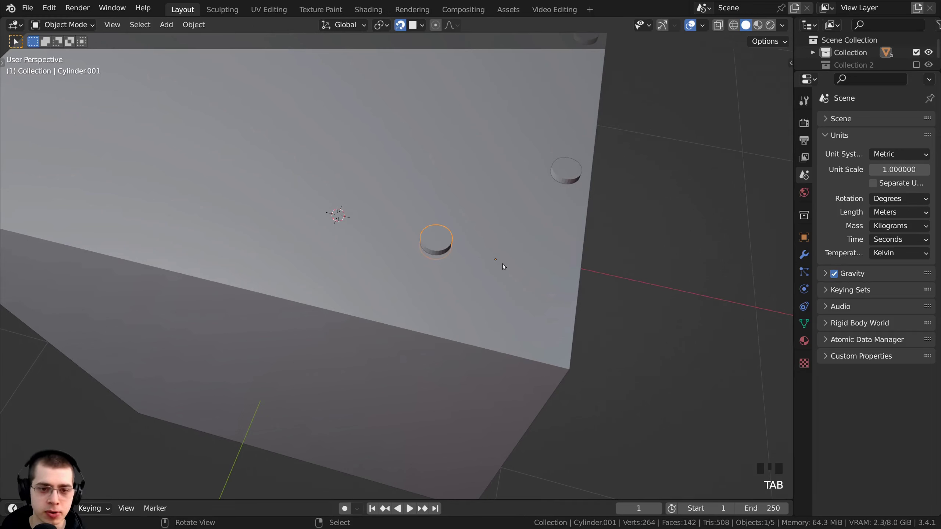
- Reposition the small cylinder on the block's surface
{"action": "key", "text": "g"}
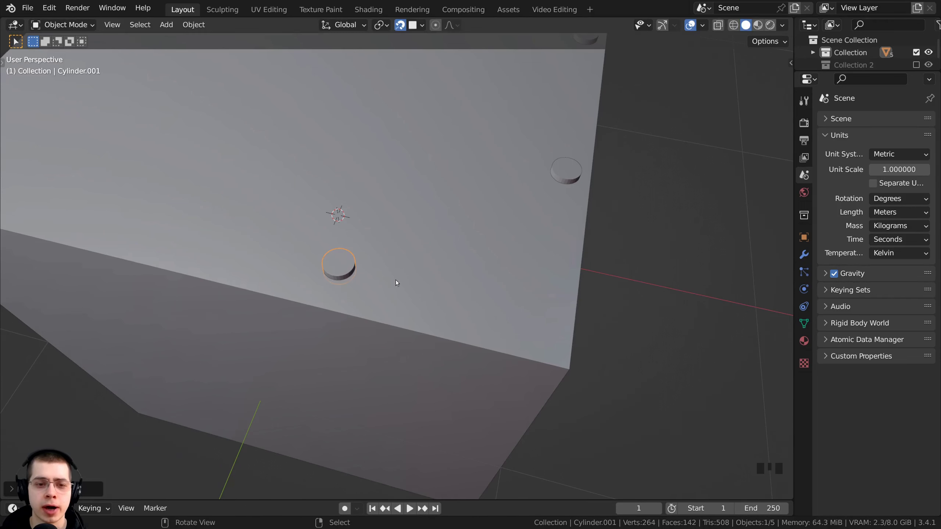
{"action": "key", "text": "g"}
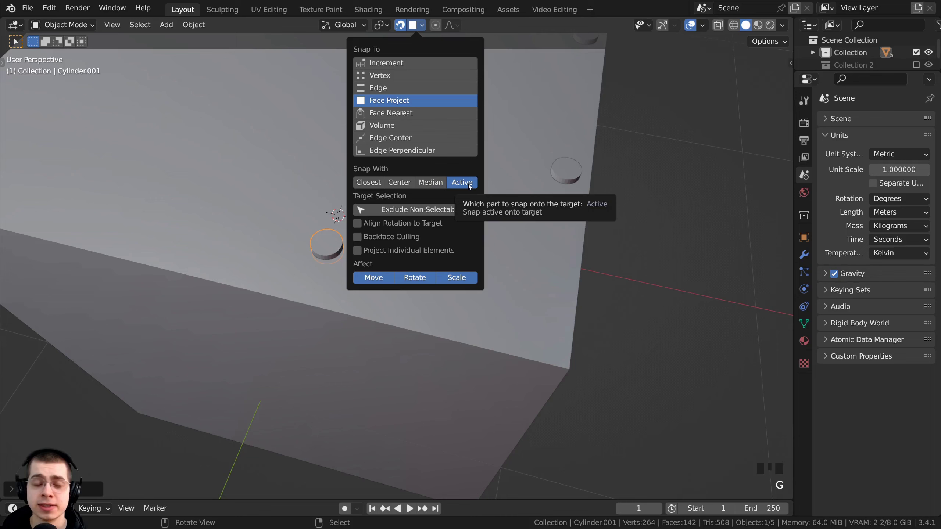
{"action": "scroll", "scroll_direction": "down", "scroll_amount": 3}
{"action": "left_click_drag", "start_coordinate": [493, 195], "coordinate": [463, 164]}
{"action": "scroll", "scroll_direction": "down", "scroll_amount": 3}
- Set Snap With to Active and position a tilted cube and a larger cylinder above the block
{"action": "middle_click", "coordinate": [297, 242]}
{"action": "right_click", "coordinate": [393, 261]}
{"action": "left_click_drag", "start_coordinate": [266, 248], "coordinate": [303, 337]}
{"action": "left_click_drag", "start_coordinate": [302, 337], "coordinate": [400, 270]}
{"action": "right_click", "coordinate": [400, 270]}
{"action": "right_click", "coordinate": [280, 265]}
{"action": "right_click", "coordinate": [402, 261]}
{"action": "scroll", "scroll_direction": "up", "scroll_amount": 3}
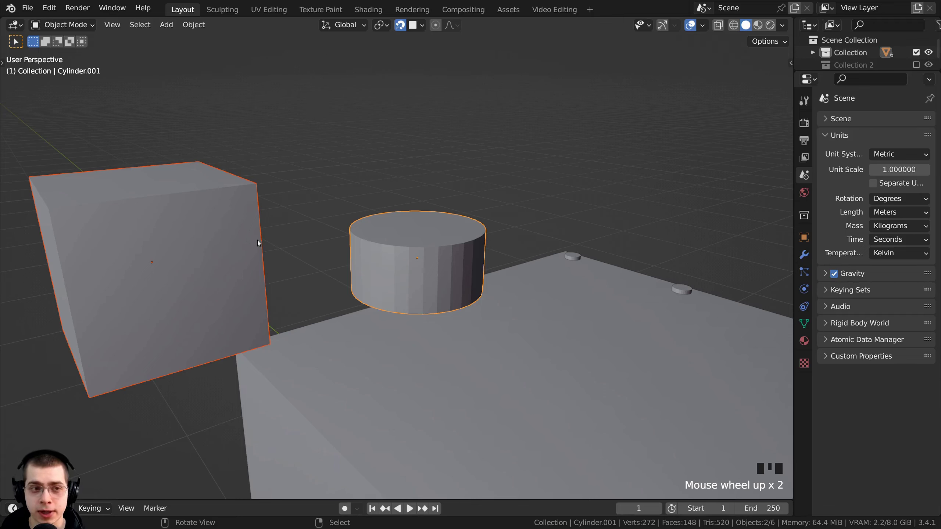
- Move the cube and cylinder together onto the big block's top surface with Face Project, about 0.85 m out
{"action": "key", "text": "g"}
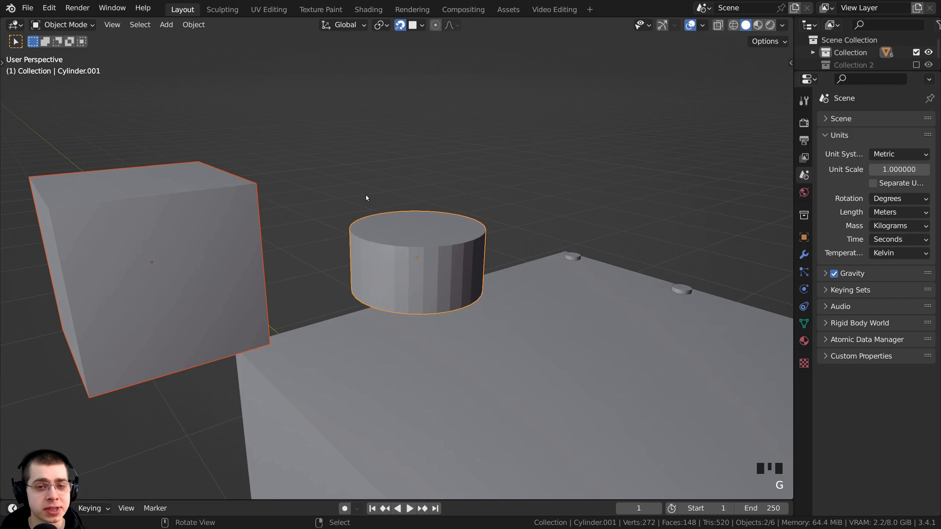
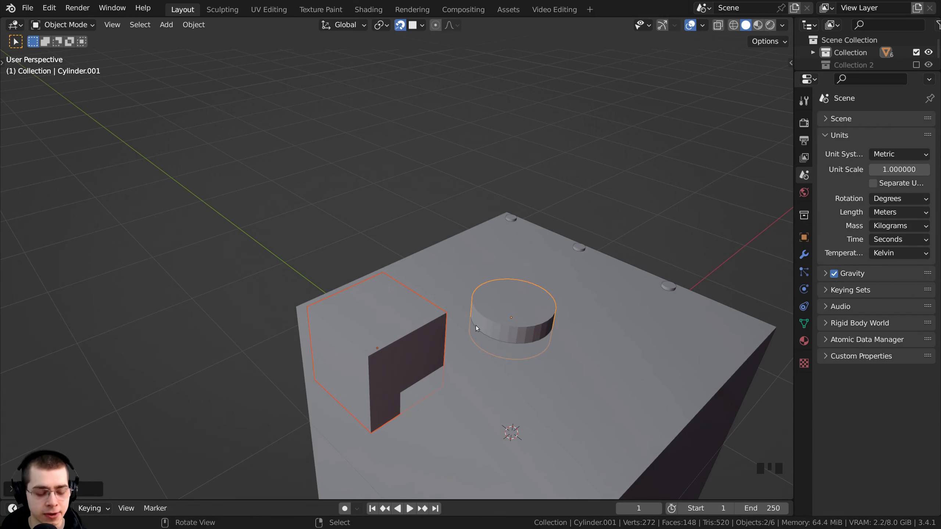
{"action": "left_click_drag", "start_coordinate": [447, 282], "coordinate": [393, 255]}
{"action": "scroll", "scroll_direction": "up", "scroll_amount": 3}
{"action": "left_click_drag", "start_coordinate": [398, 264], "coordinate": [328, 222]}
{"action": "left_click_drag", "start_coordinate": [328, 223], "coordinate": [383, 254]}
{"action": "middle_click", "coordinate": [382, 254]}
{"action": "scroll", "scroll_direction": "up", "scroll_amount": 3}
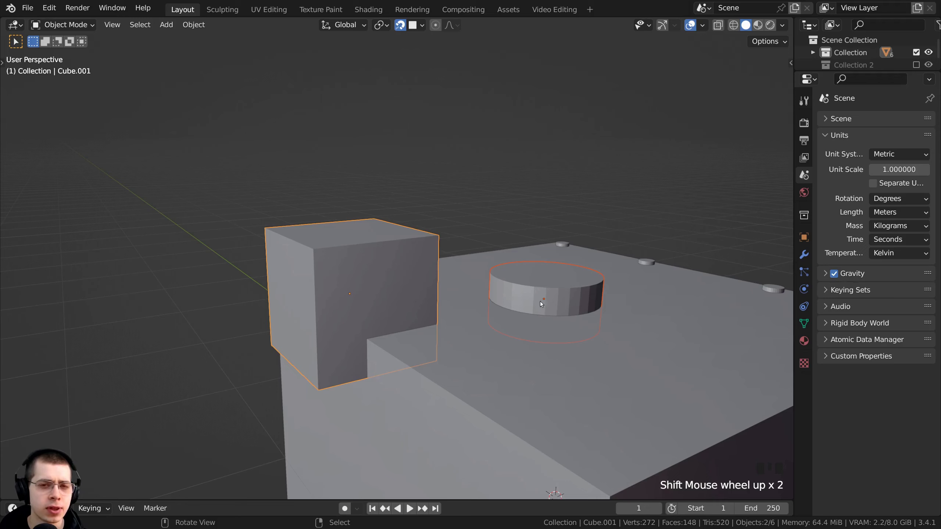
{"action": "scroll", "scroll_direction": "down", "scroll_amount": 3}
{"action": "left_click_drag", "start_coordinate": [445, 323], "coordinate": [426, 288]}
{"action": "key", "text": "g"}
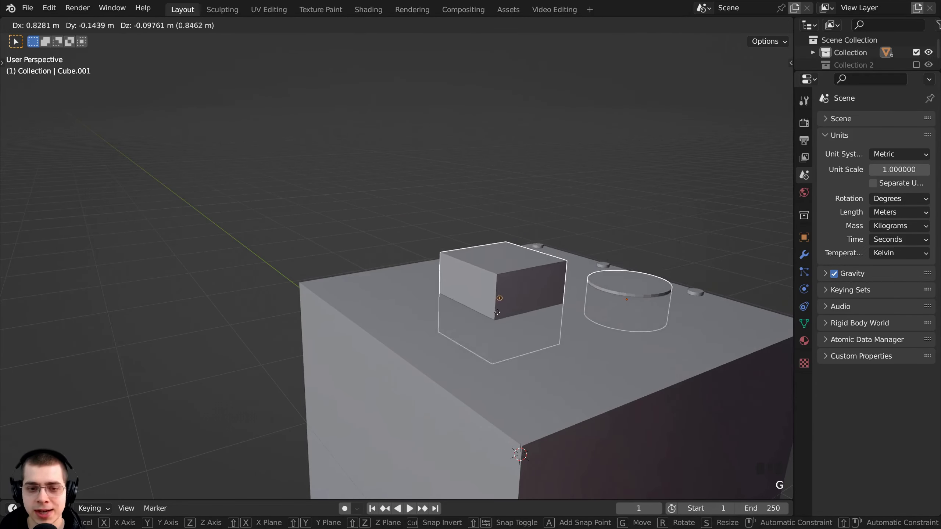
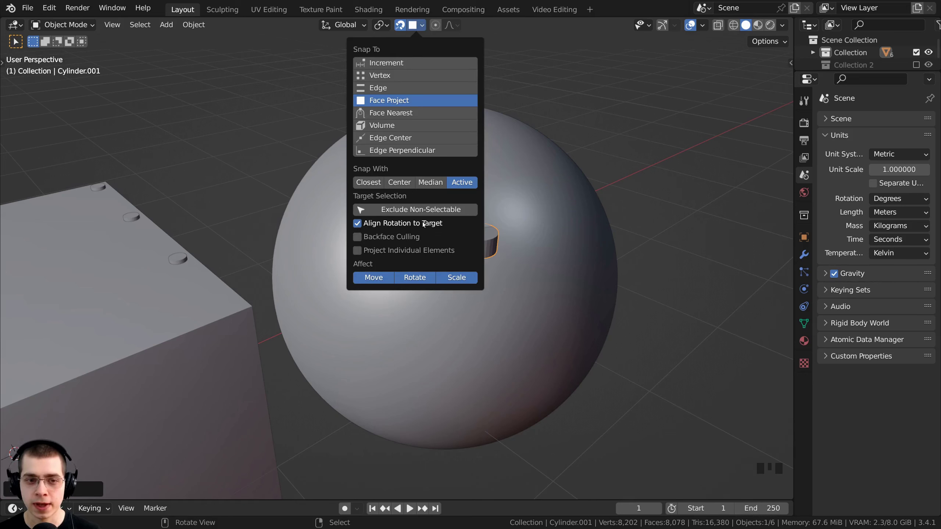
- Move the small cylinder over the sphere so it tilts to follow the curved surface
{"action": "key", "text": "g"}
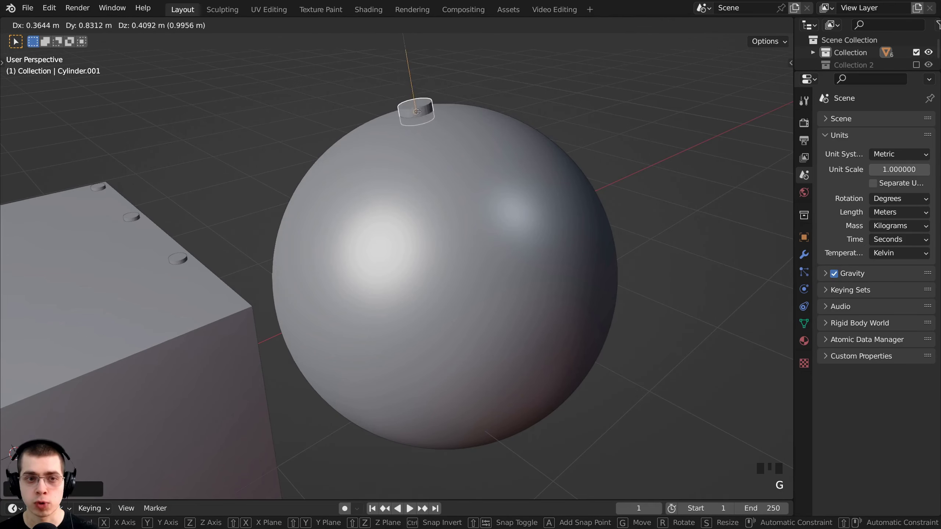
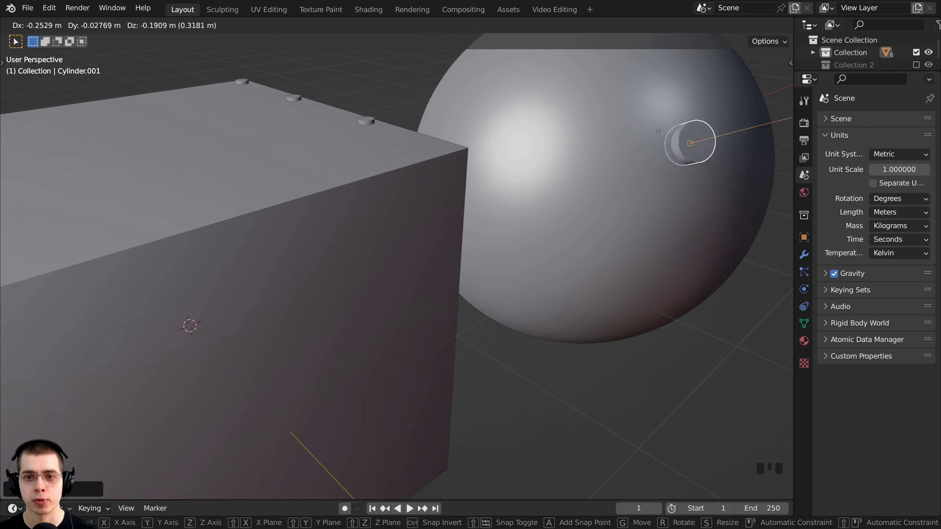
- In Edit Mode, move the small cylinder's mesh across the block and lift it vertically
{"action": "left_click_drag", "start_coordinate": [617, 176], "coordinate": [379, 285]}
{"action": "key", "text": "Tab"}
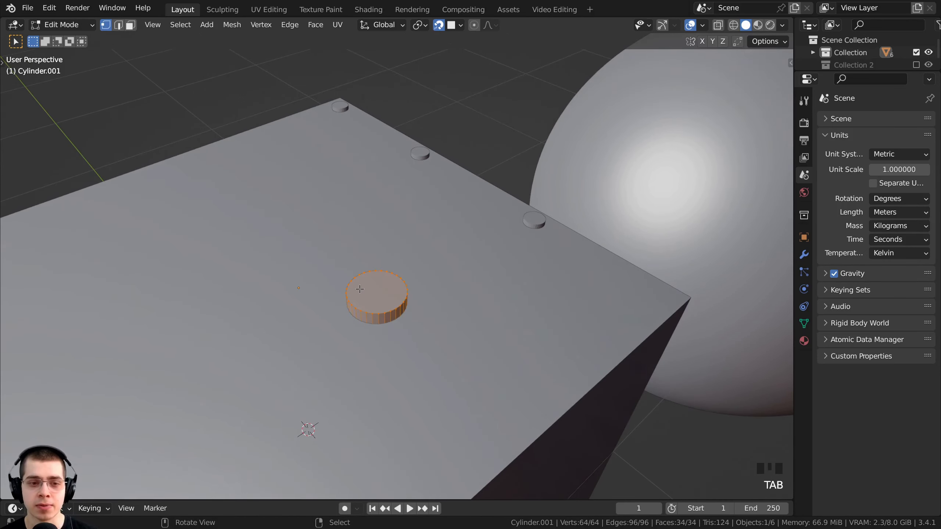
{"action": "key", "text": "g"}
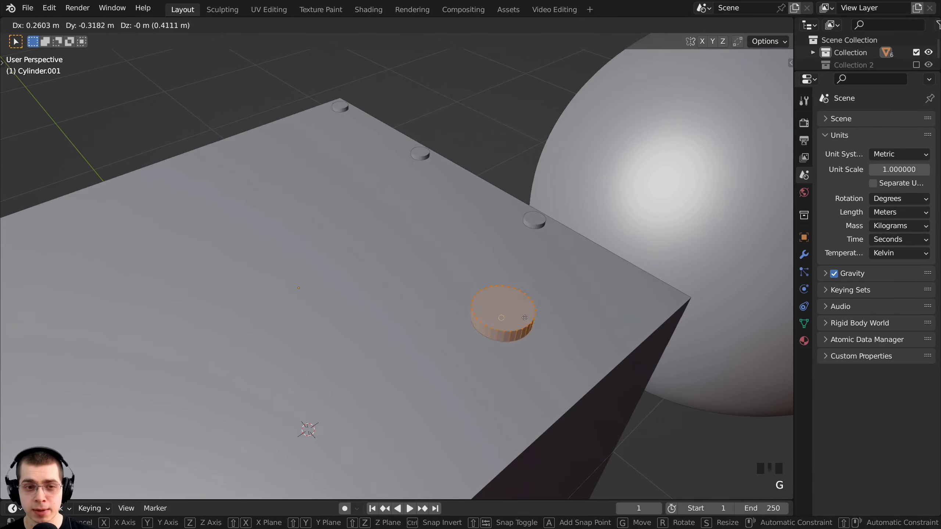
{"action": "scroll", "scroll_direction": "up", "scroll_amount": 3}
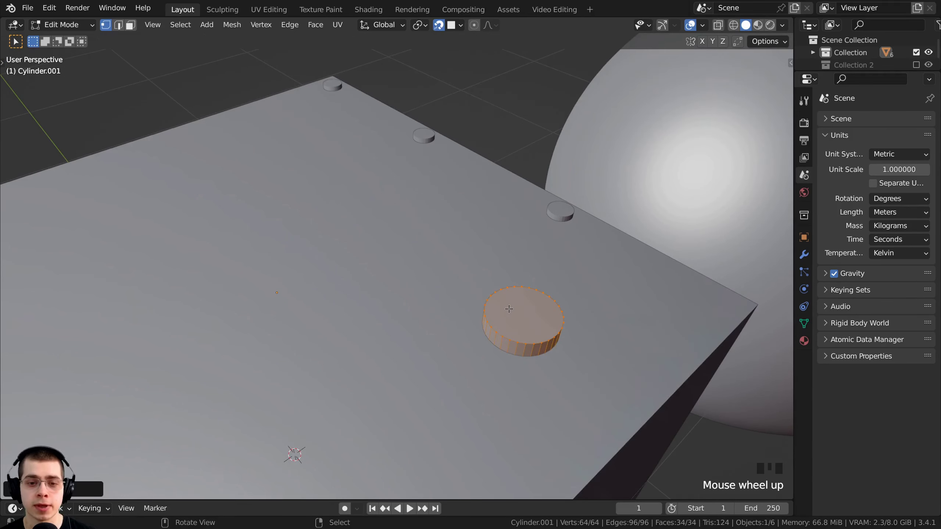
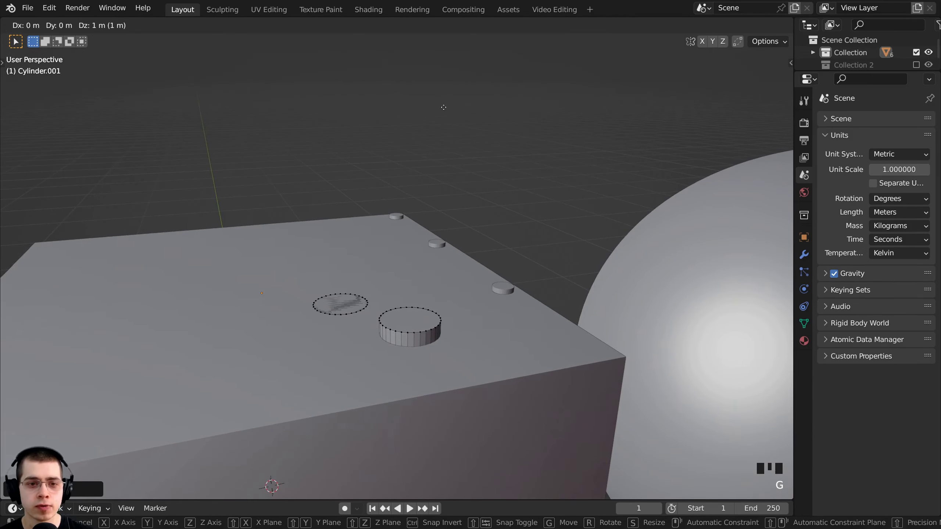
{"action": "scroll", "scroll_direction": "down", "scroll_amount": 3}
{"action": "key", "text": "g"}
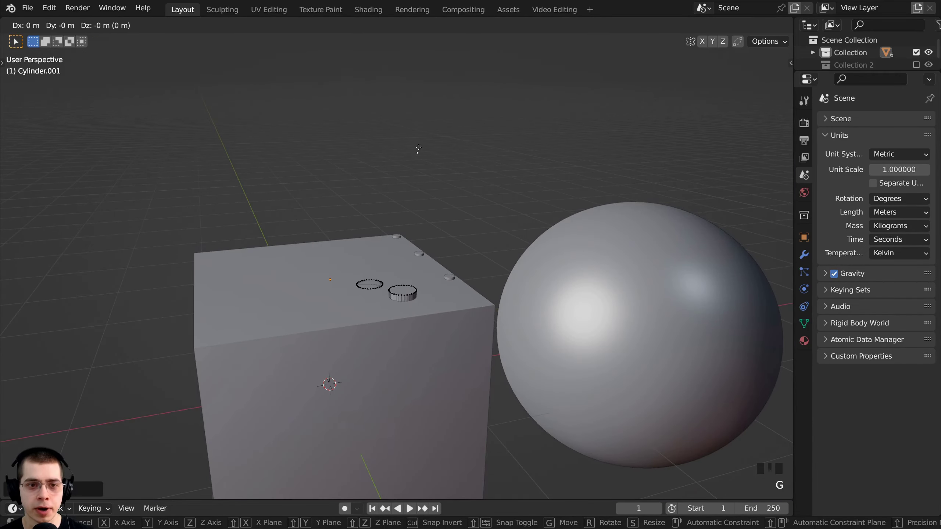
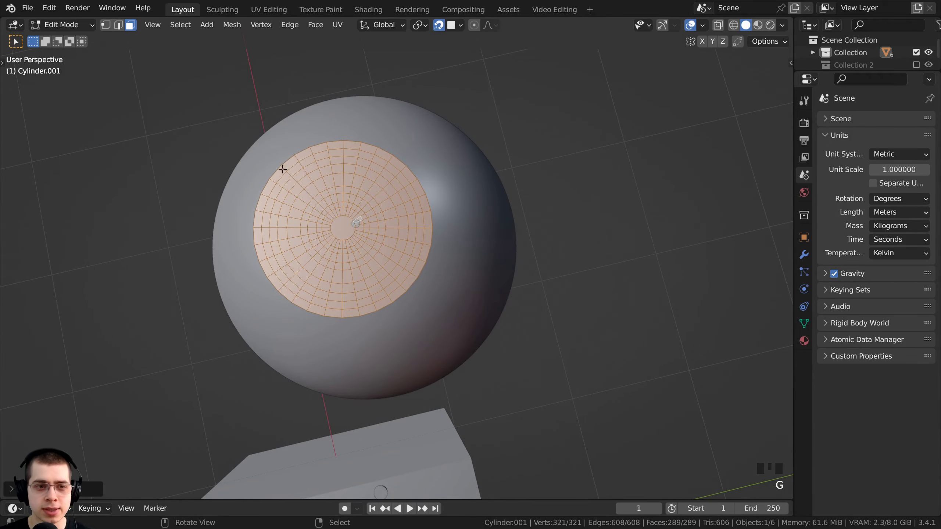
- Move the wide disc's mesh onto the sphere so it wraps over the curved surface
{"action": "key", "text": "g"}
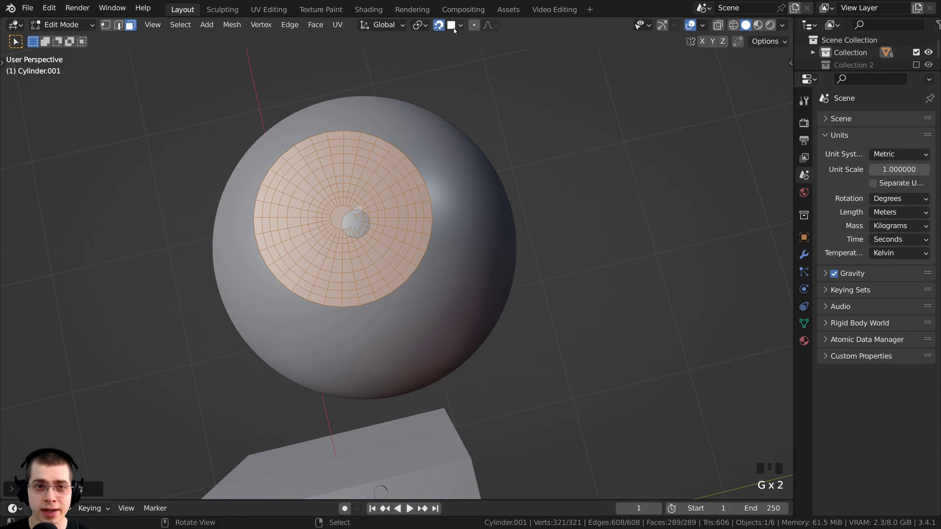
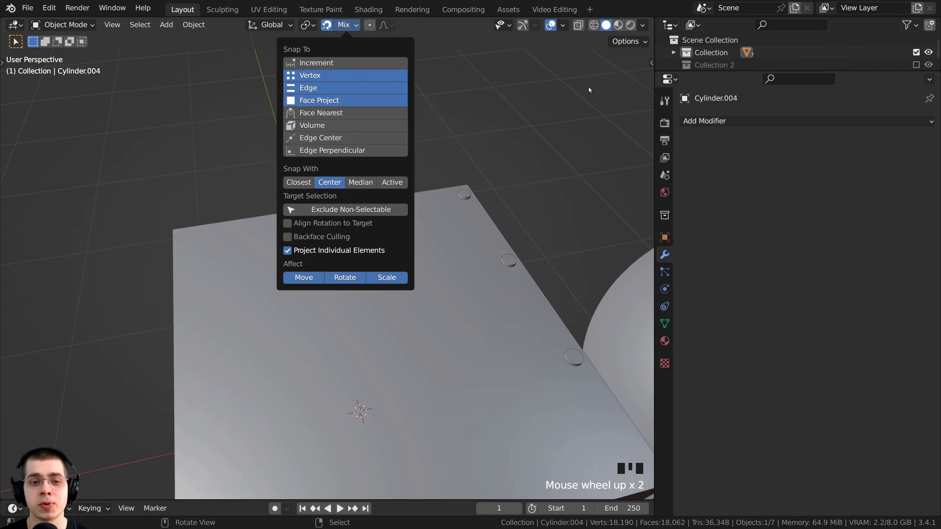
- Move the small cylinder onto the sphere's side and duplicate another copy across its surface
{"action": "scroll", "scroll_direction": "down", "scroll_amount": 3}
{"action": "left_click_drag", "start_coordinate": [378, 219], "coordinate": [361, 241]}
{"action": "scroll", "scroll_direction": "up", "scroll_amount": 3}
{"action": "middle_click", "coordinate": [329, 253]}
{"action": "key", "text": "g"}
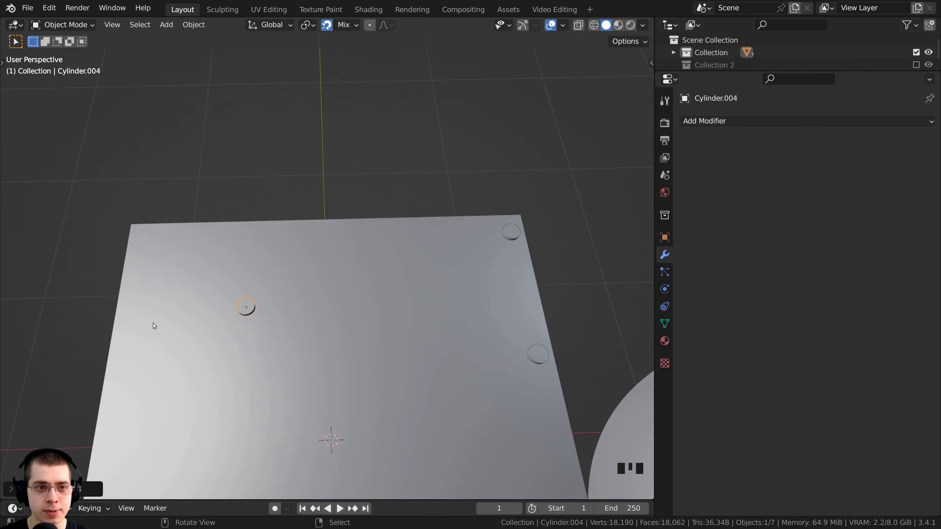
{"action": "middle_click", "coordinate": [240, 332]}
{"action": "key", "text": "g"}
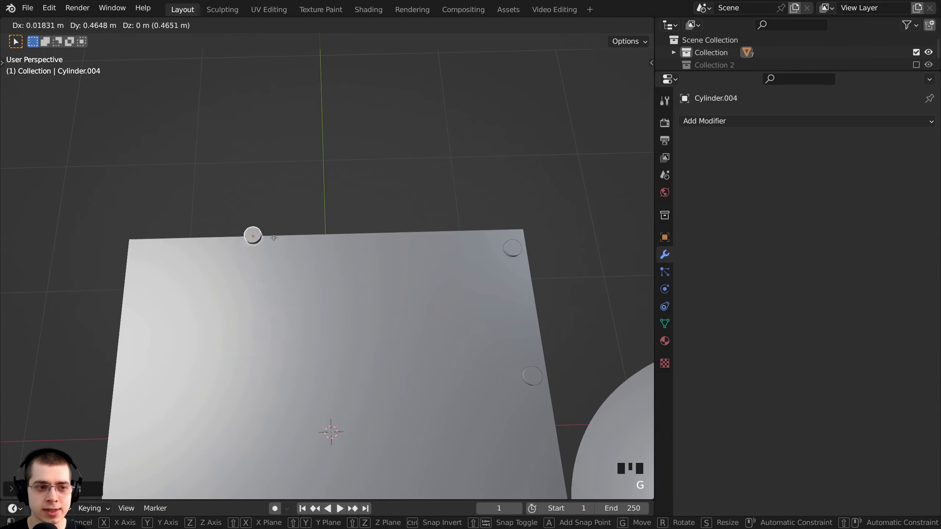
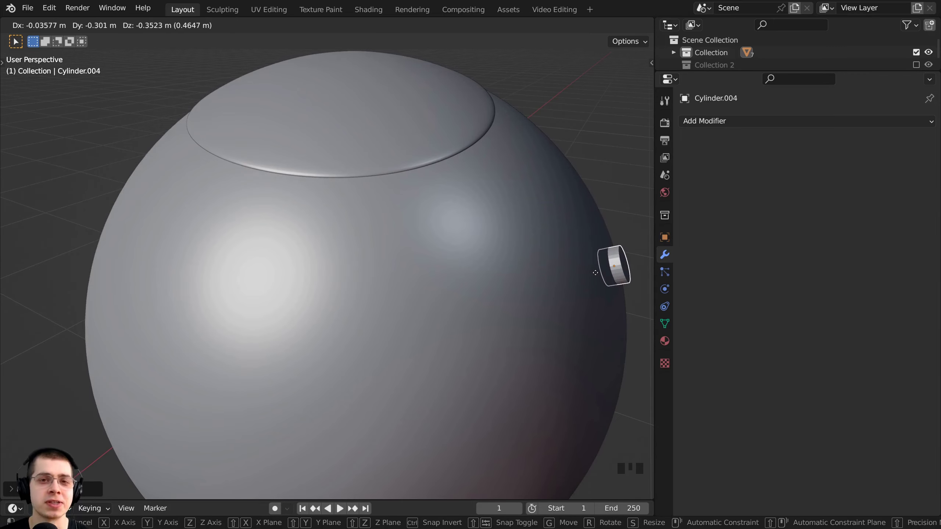
{"action": "key", "text": "shift+d"}
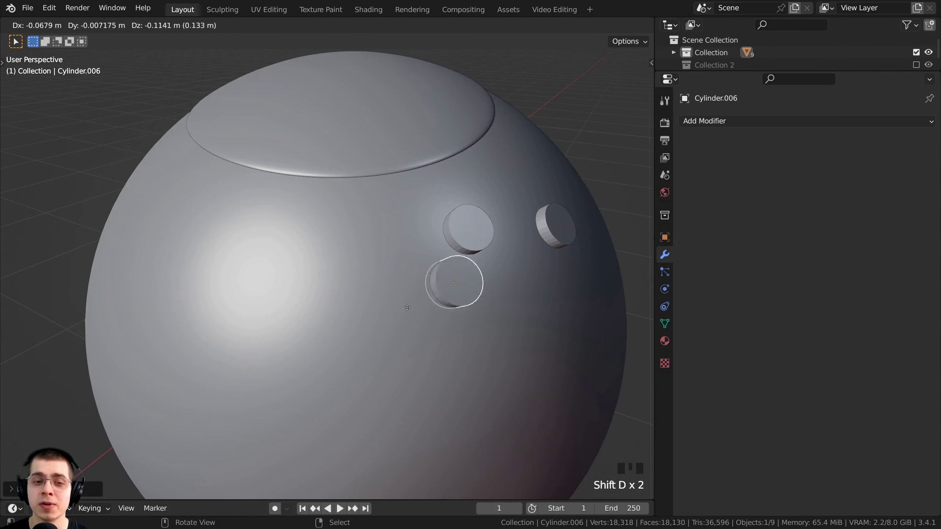